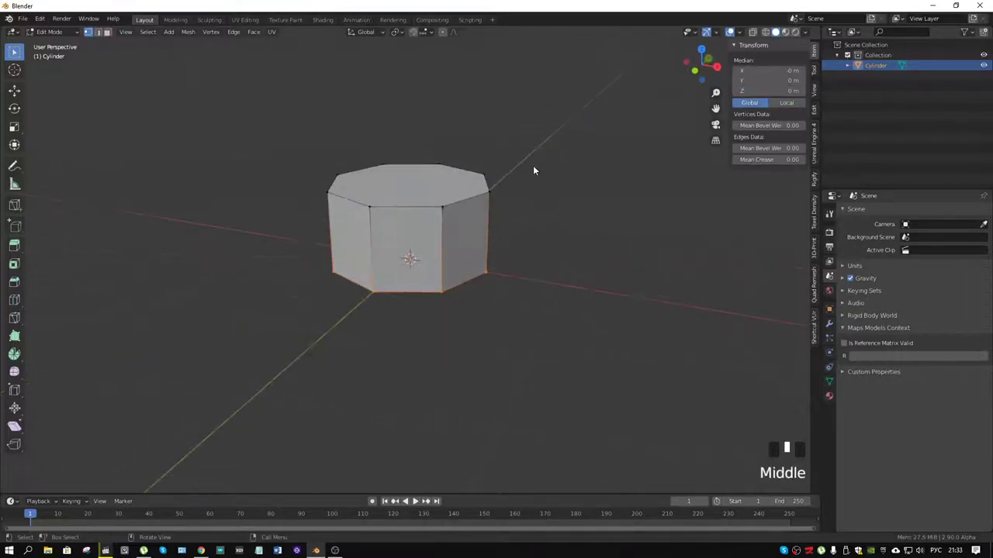
# Extrude the cylinder into a 2 m tall thin post and move it to X -4.
pyautogui.press('3')
pyautogui.click(413, 191)
pyautogui.scroll(-3)
pyautogui.middleClick(470, 174)
pyautogui.press('g')
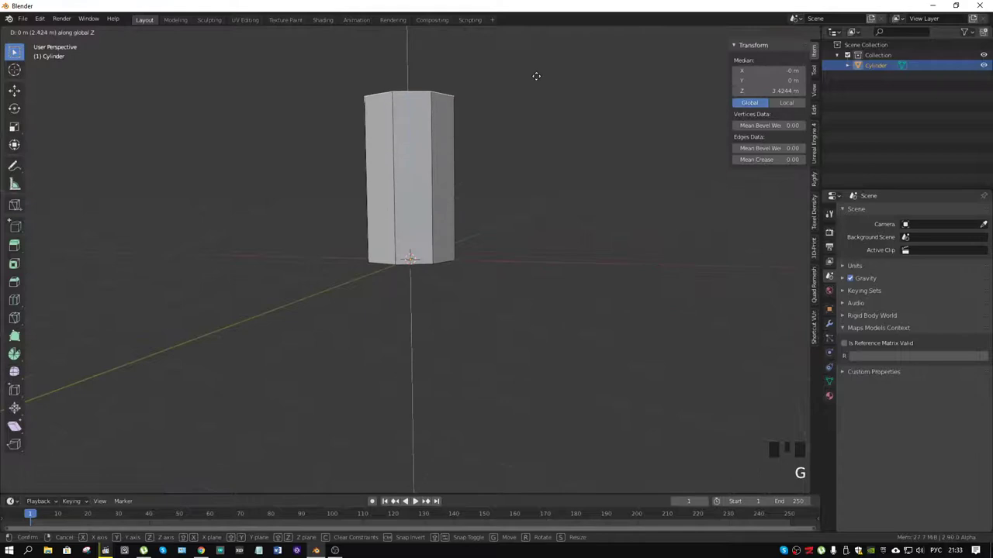
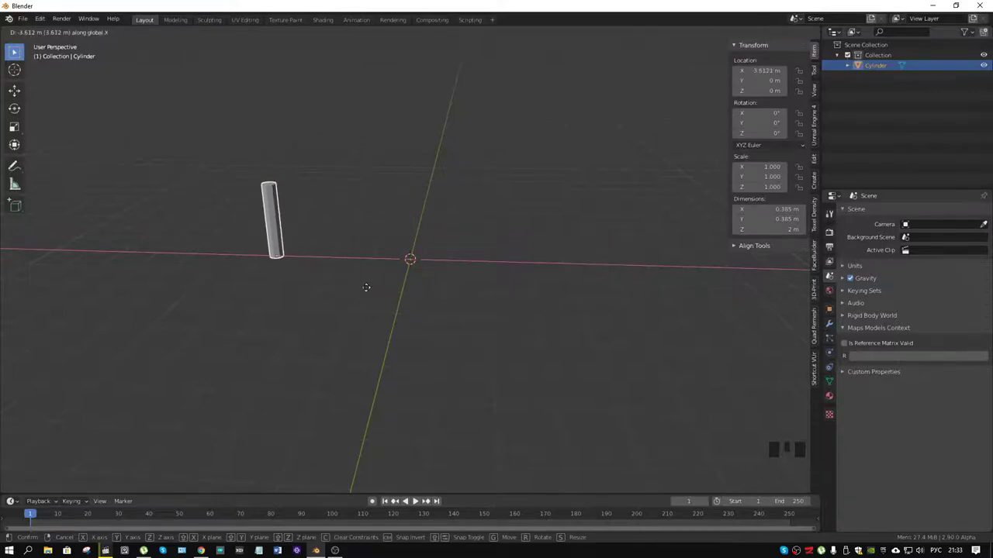
pyautogui.scroll(3)
pyautogui.press('g')
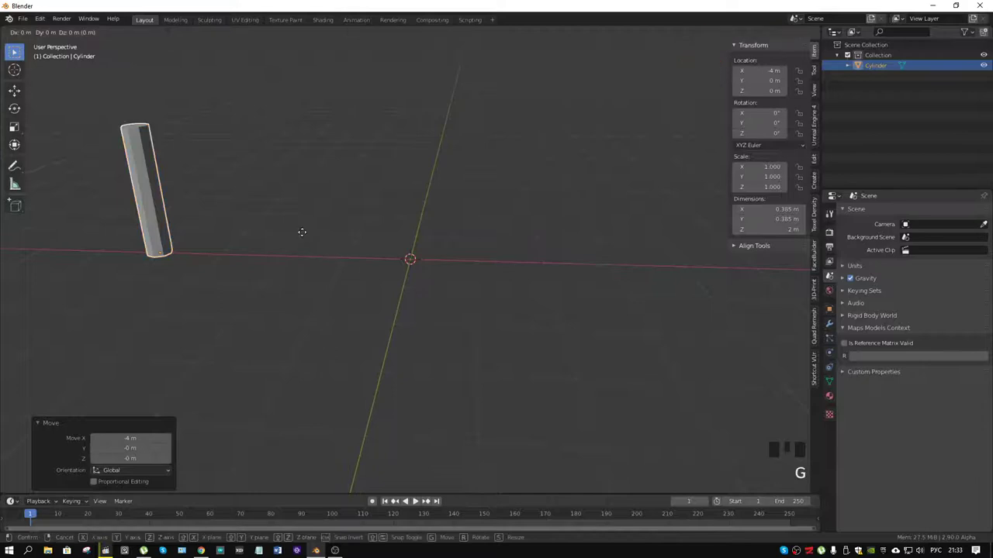
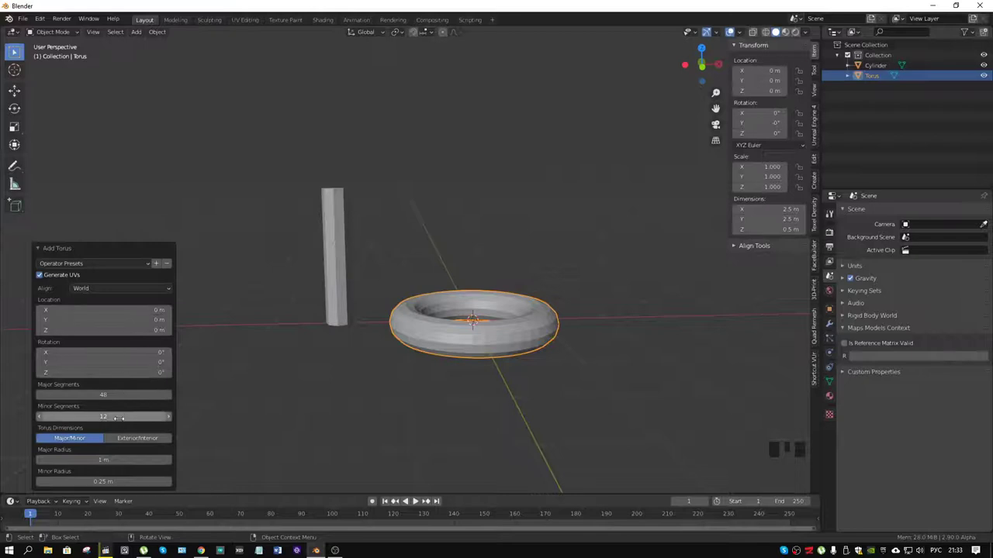
# Set the new torus to 10 major segments and 6 minor segments for a low-poly ring.
pyautogui.press('Left')
pyautogui.moveTo(43, 398); pyautogui.dragTo(446, 341)
pyautogui.press('Left')
pyautogui.press('Left')
pyautogui.press('Left')
pyautogui.press('Left')
pyautogui.press('Left')
pyautogui.press('Left')
pyautogui.press('Left')
pyautogui.press('Left')
pyautogui.press('Left')
pyautogui.moveTo(446, 341); pyautogui.dragTo(407, 331)
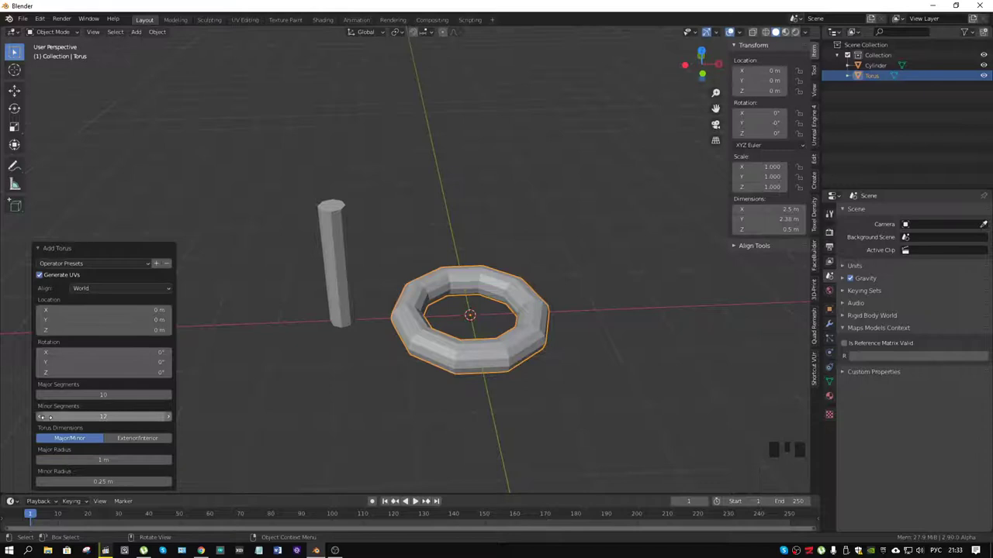
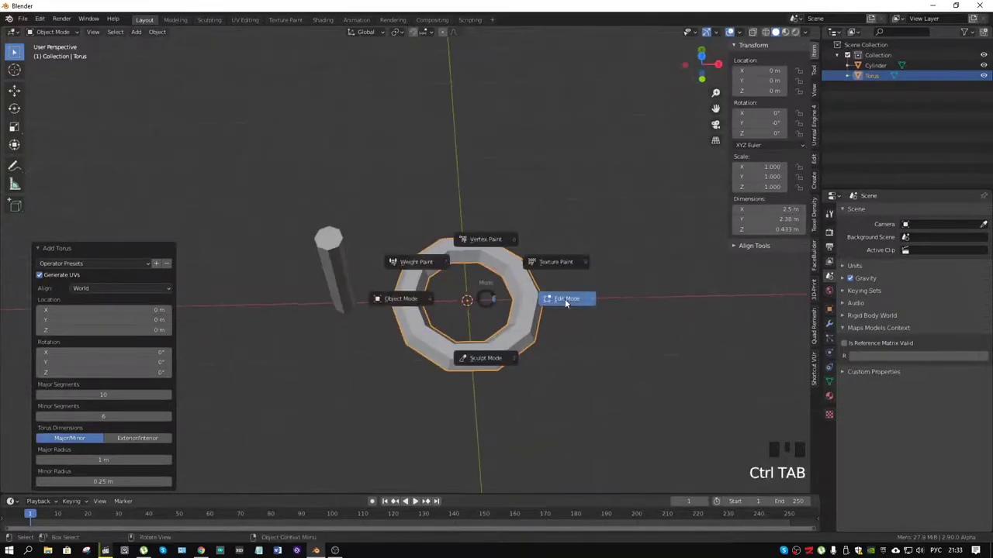
# Add loop cuts across the ring and stretch the torus into an elongated straight-sided link.
pyautogui.scroll(3)
pyautogui.press('ctrl+r')
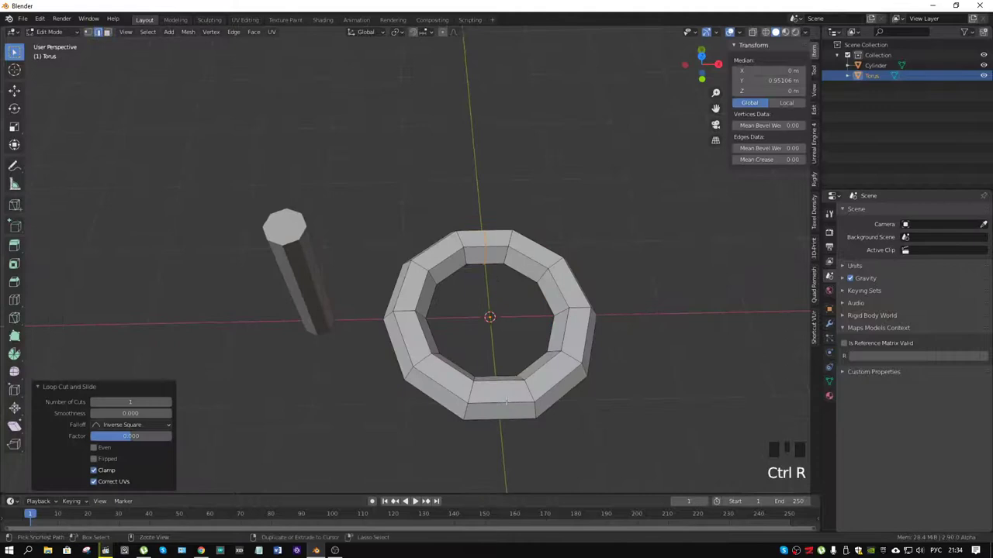
pyautogui.press('ctrl+r')
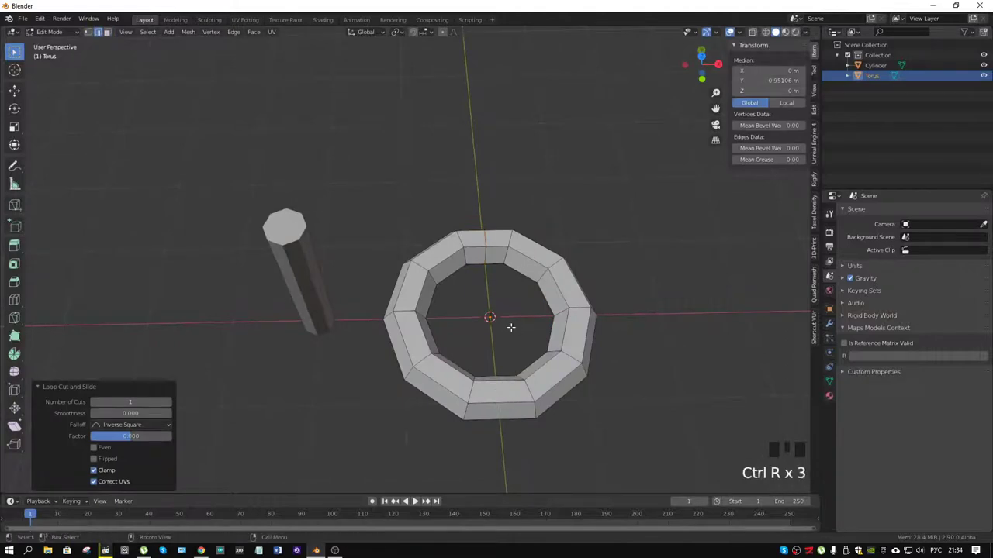
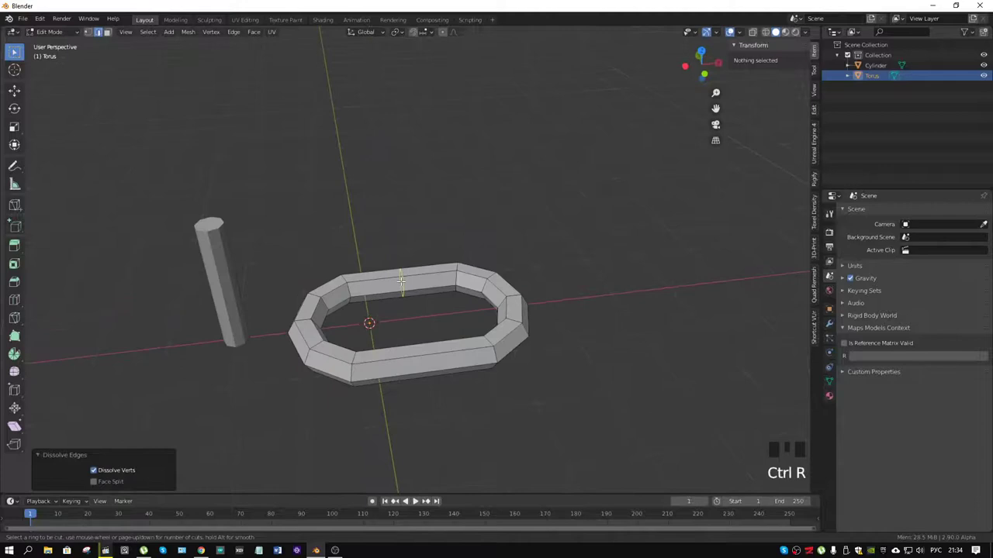
pyautogui.press('ctrl+r')
pyautogui.press('ctrl+Tab')
# Set the link's origin to its geometry.
pyautogui.rightClick(405, 281)
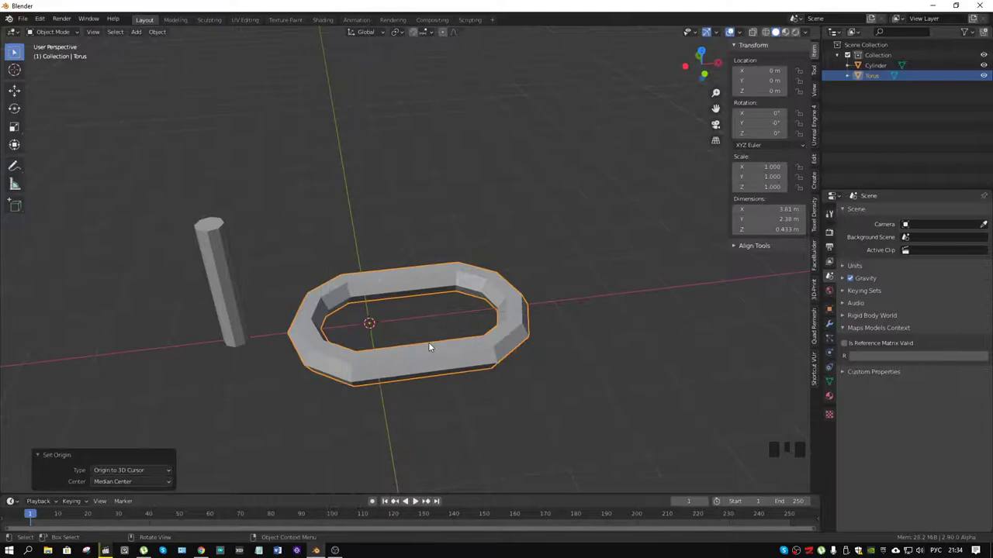
pyautogui.rightClick(418, 285)
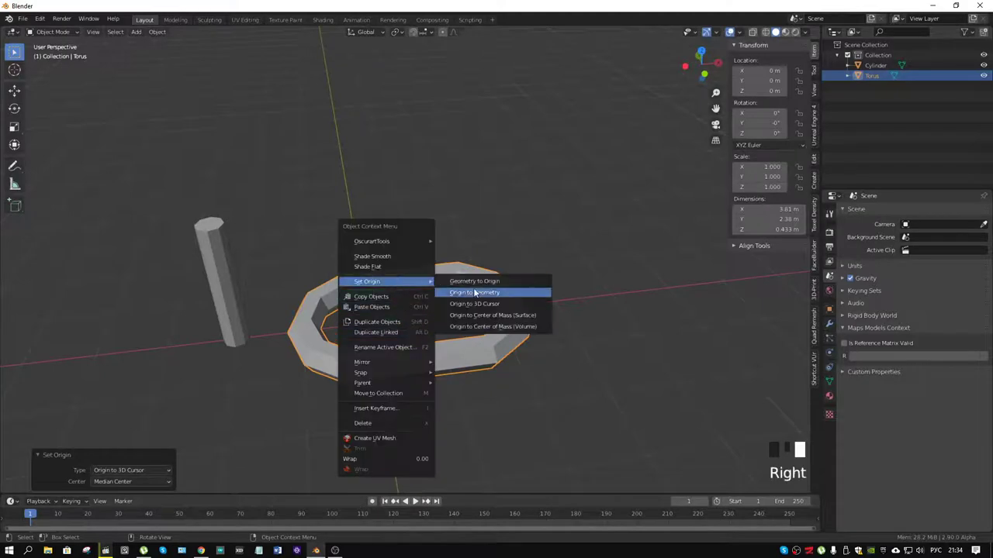
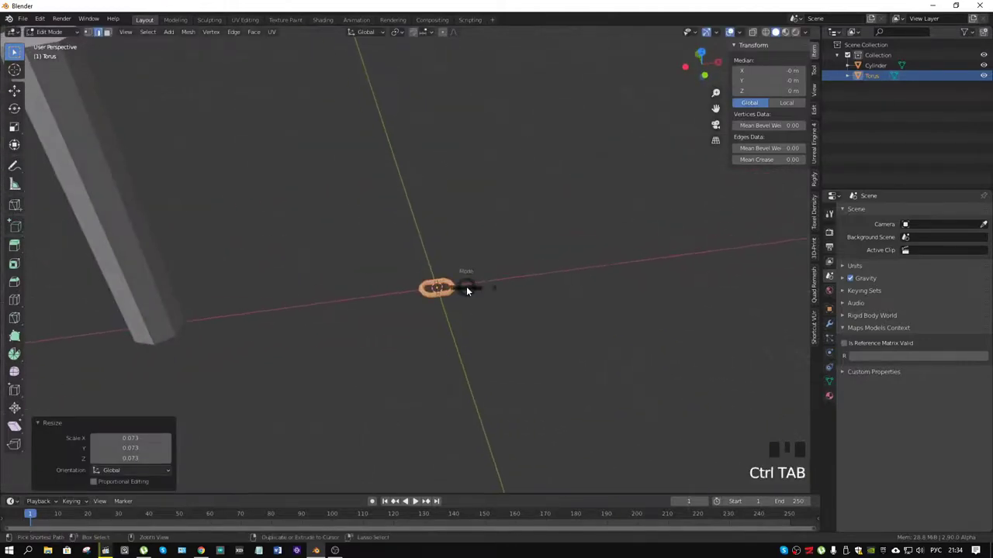
pyautogui.scroll(3)
pyautogui.moveTo(515, 305); pyautogui.dragTo(587, 246)
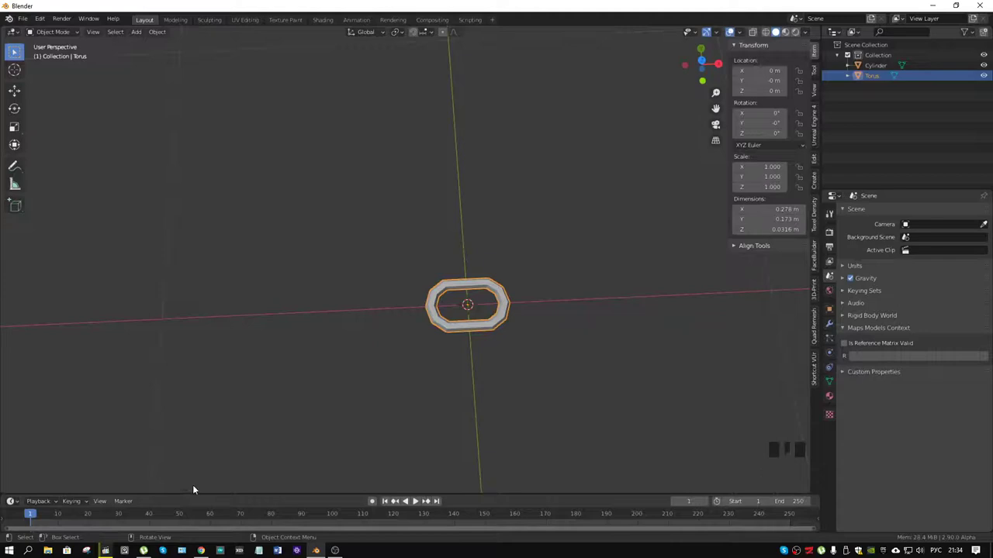
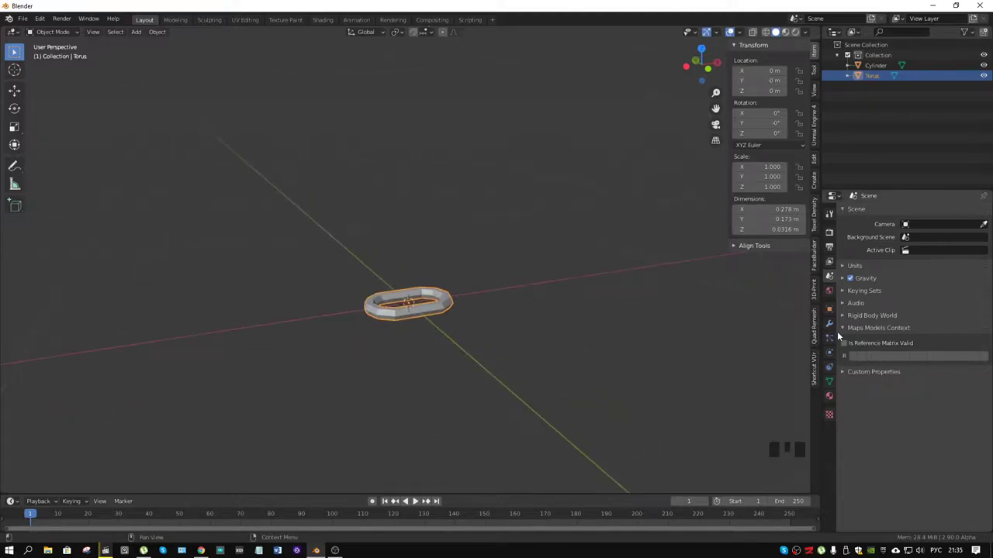
# Scale the link down to about 0.28 by 0.17 m beside the post.
pyautogui.moveTo(829, 324); pyautogui.dragTo(415, 266)
pyautogui.scroll(-3)
pyautogui.moveTo(471, 241); pyautogui.dragTo(338, 337)
pyautogui.press('shift+a')
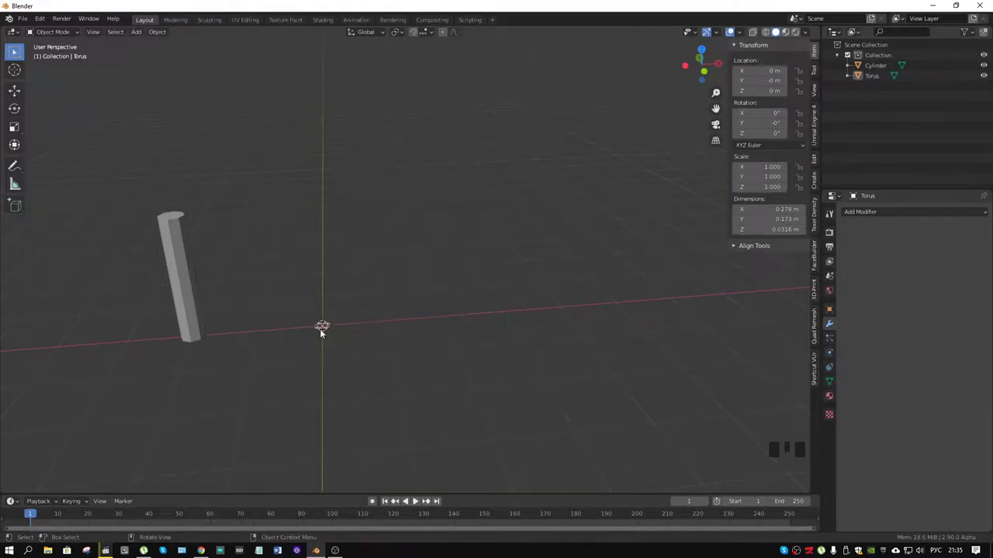
# Add a plane and merge its vertices at center into a single vertex.
pyautogui.press('shift+a')
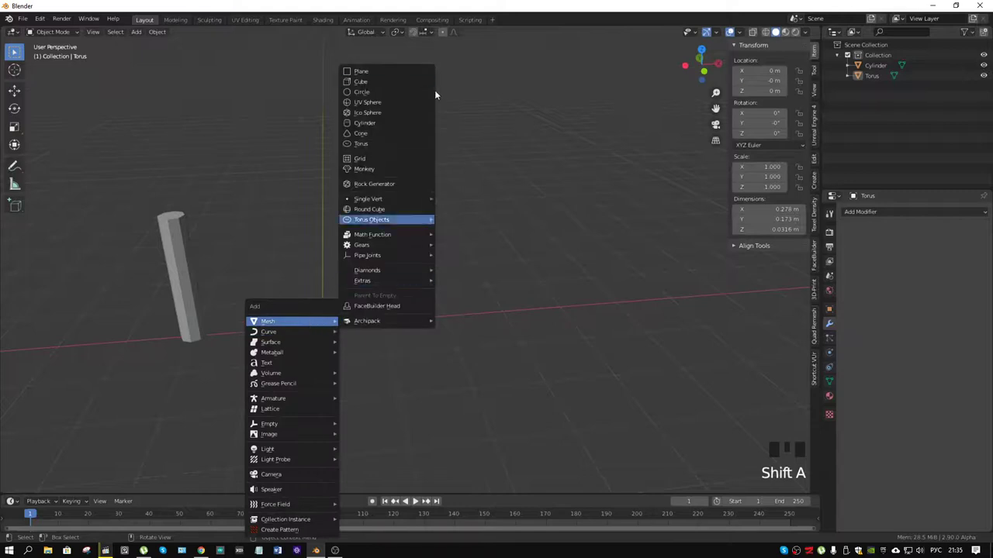
pyautogui.press('ctrl+Tab')
pyautogui.press('1')
pyautogui.press('a')
pyautogui.press('m')
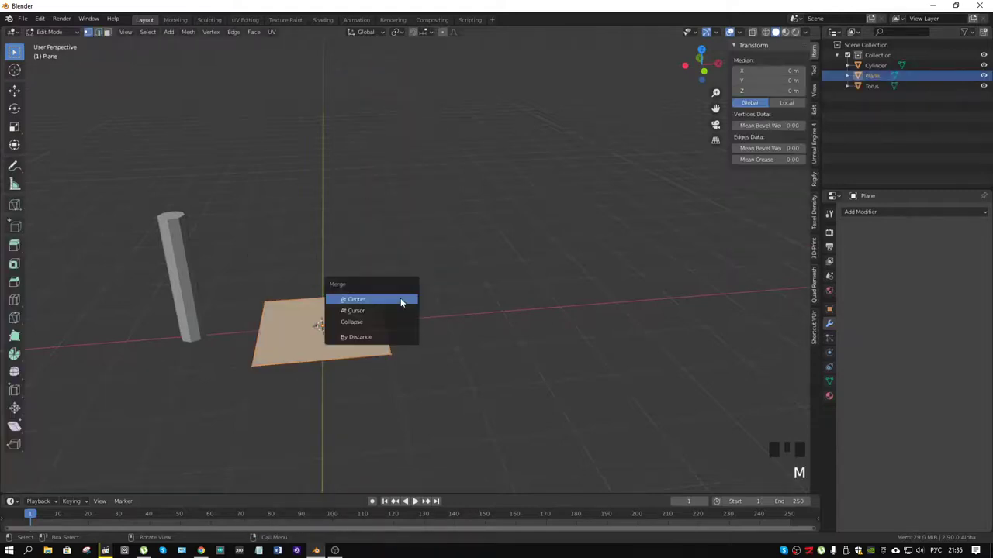
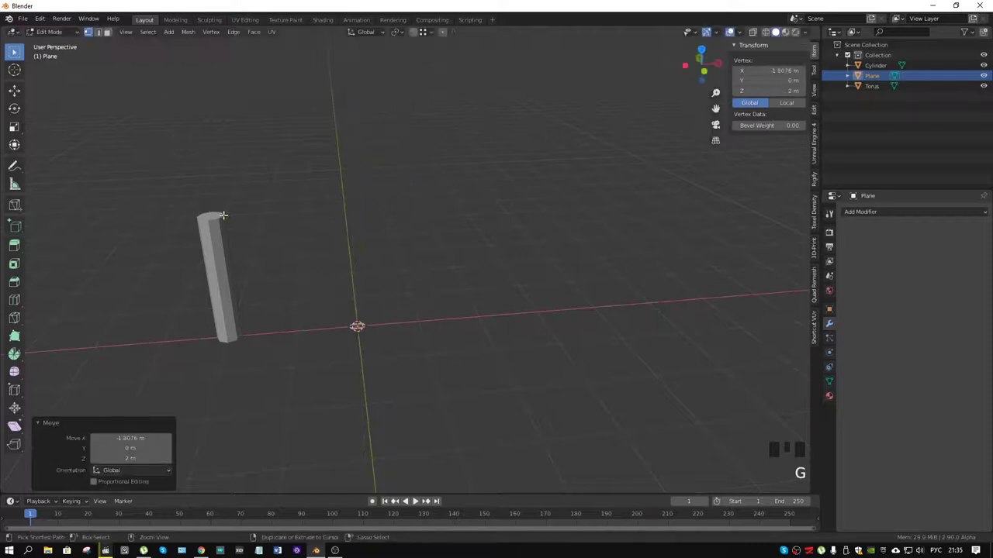
# In front view, extrude the vertex along X into a line at 2 m height spanning both post tops.
pyautogui.press('KP_1')
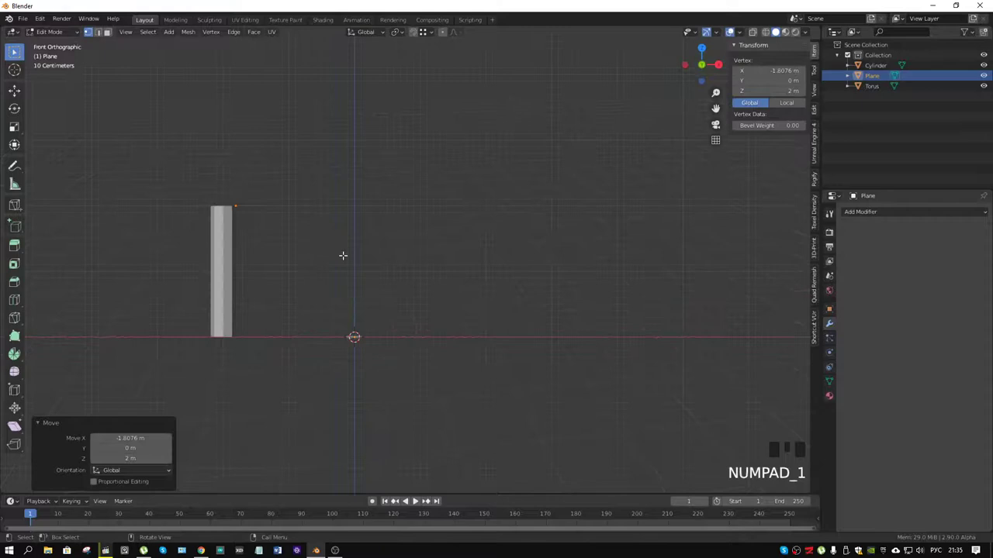
pyautogui.press('e')
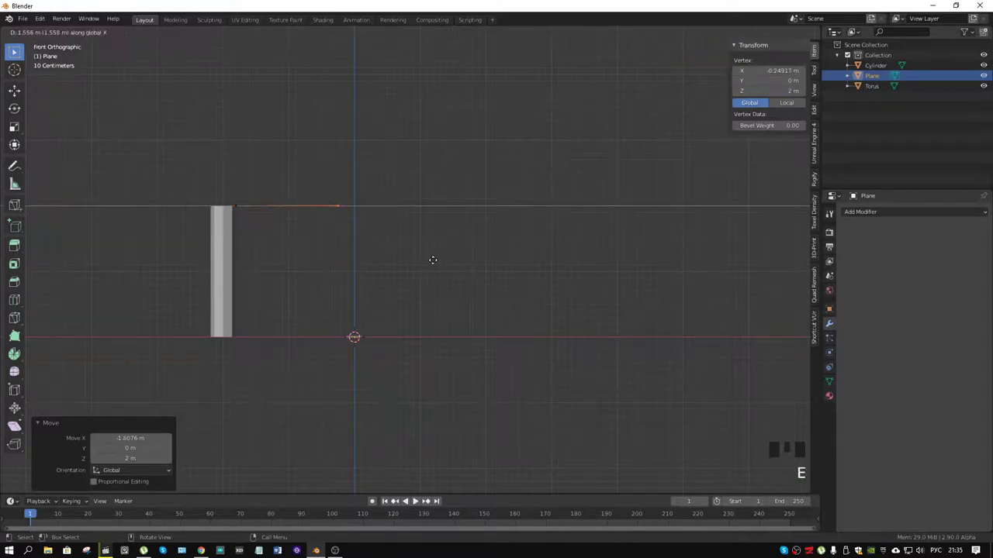
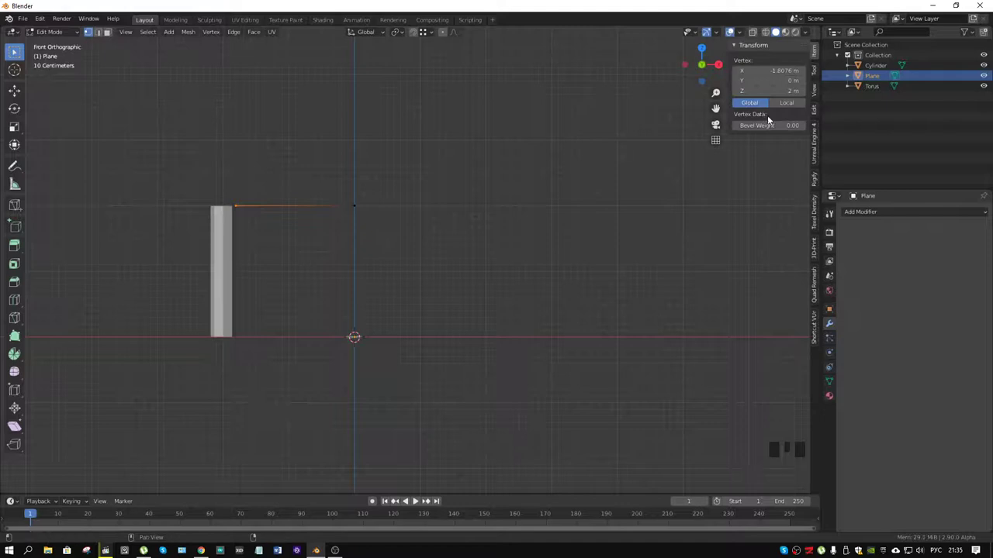
pyautogui.click(394, 182)
pyautogui.press('e')
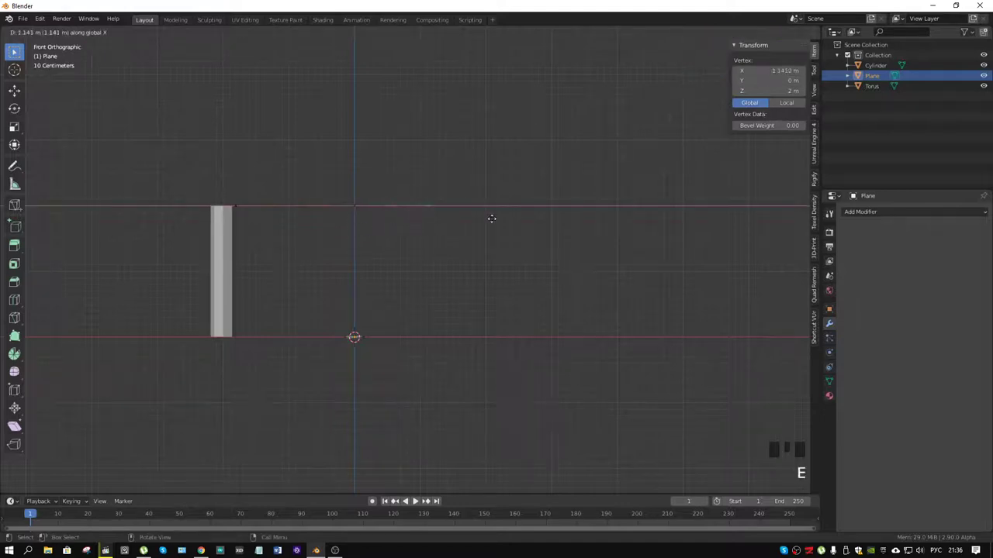
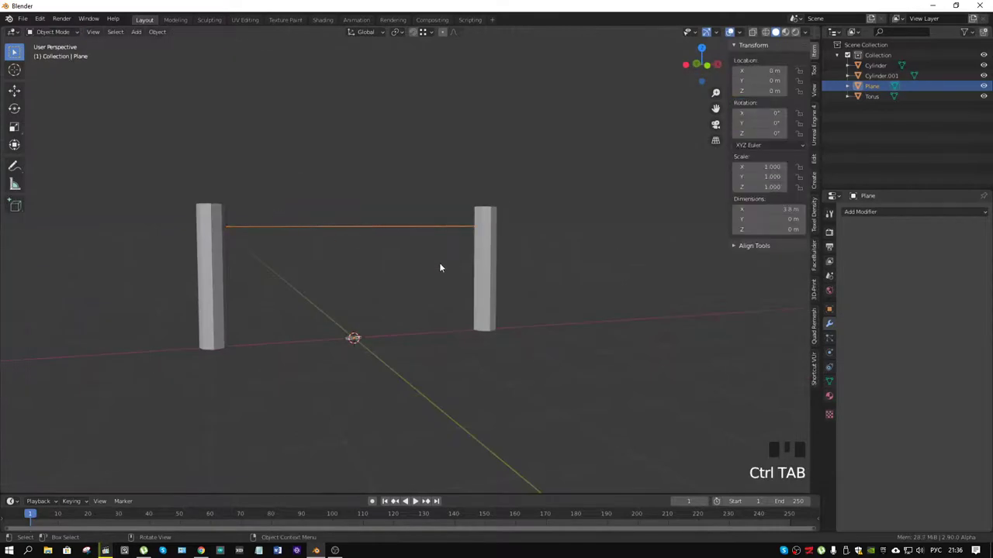
# Convert the line to a NURBS curve and lower its middle point into a sag.
pyautogui.press('F3')
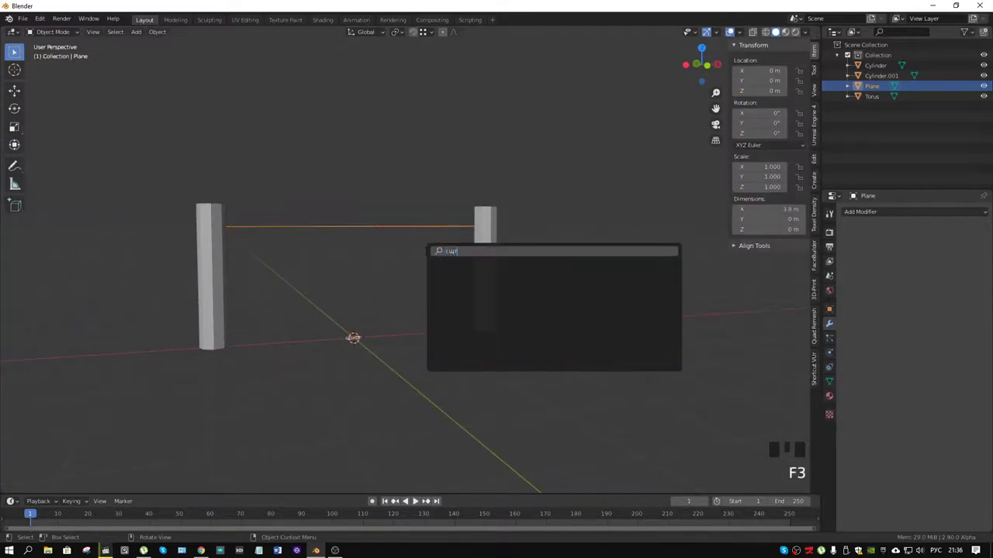
pyautogui.press('BackSpace')
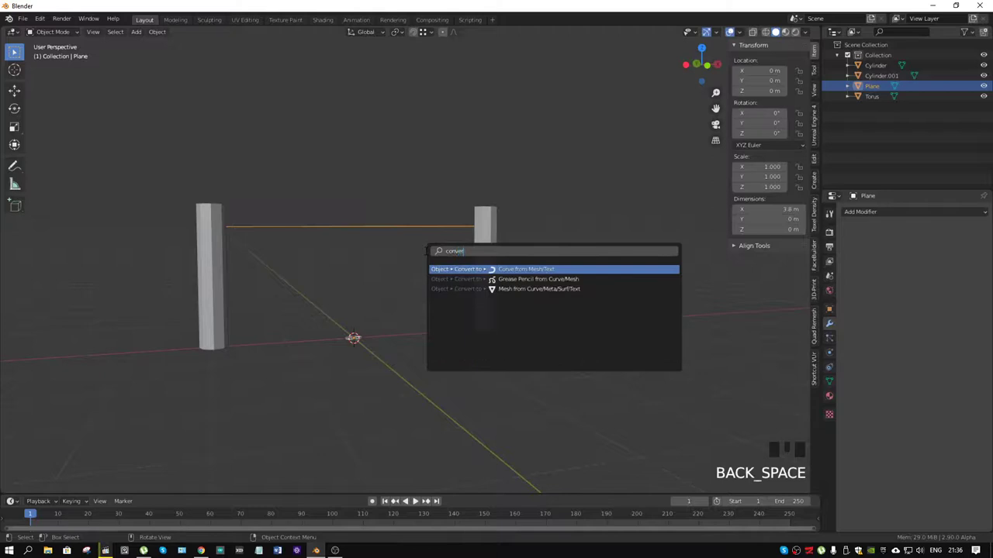
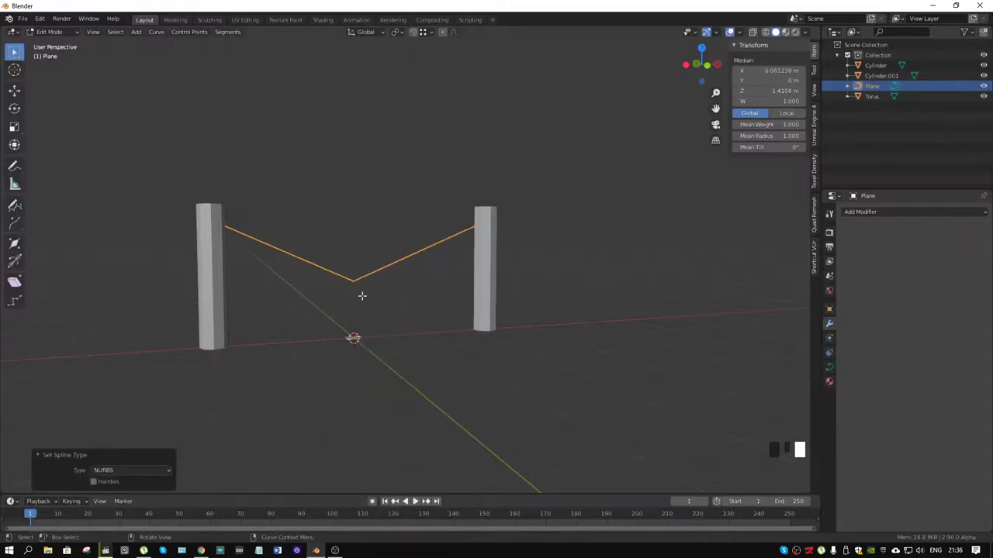
pyautogui.rightClick(369, 279)
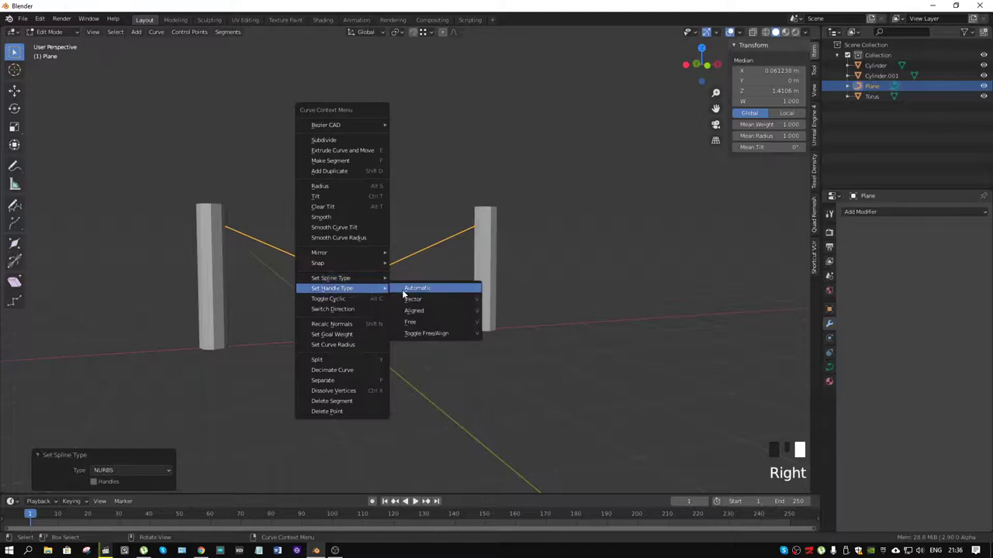
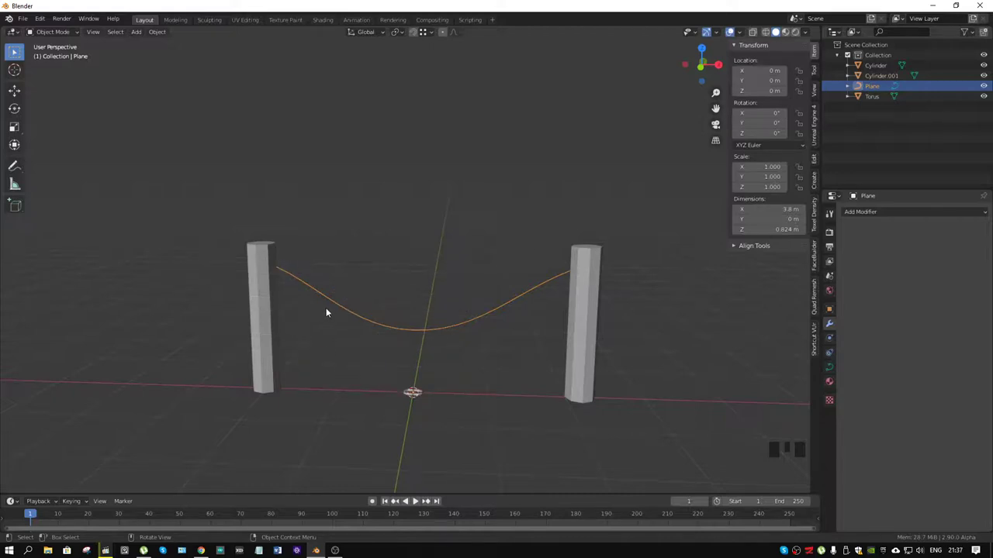
# Give the torus an Array modifier fitting the curve's length and place it at the left post top.
pyautogui.click(421, 399)
pyautogui.moveTo(884, 215); pyautogui.dragTo(794, 241)
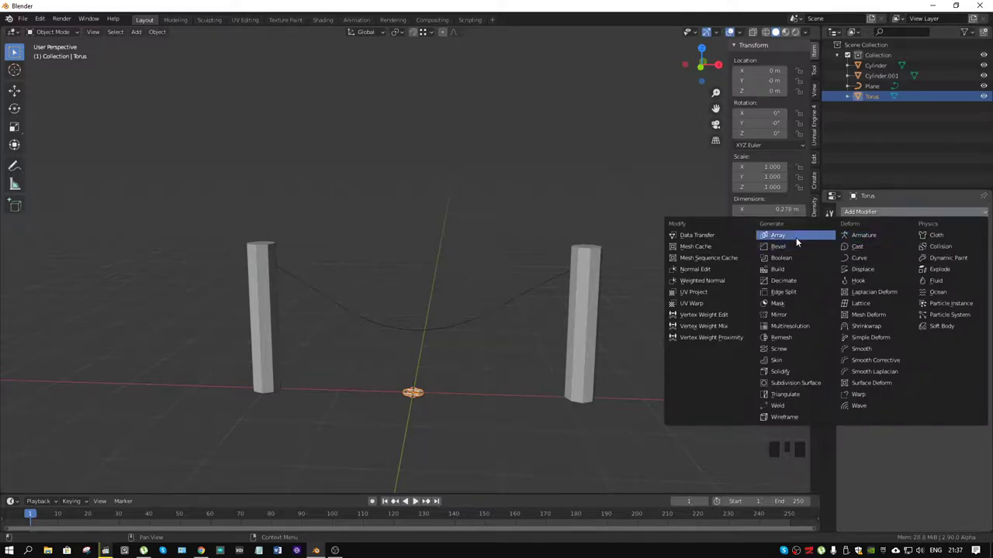
pyautogui.moveTo(923, 270); pyautogui.dragTo(976, 284)
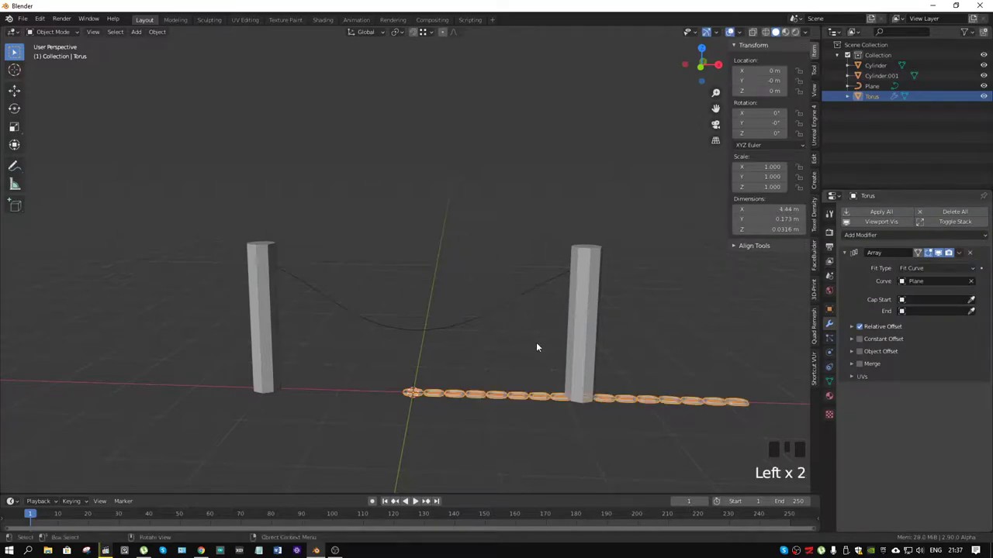
pyautogui.moveTo(340, 318); pyautogui.dragTo(366, 342)
pyautogui.press('g')
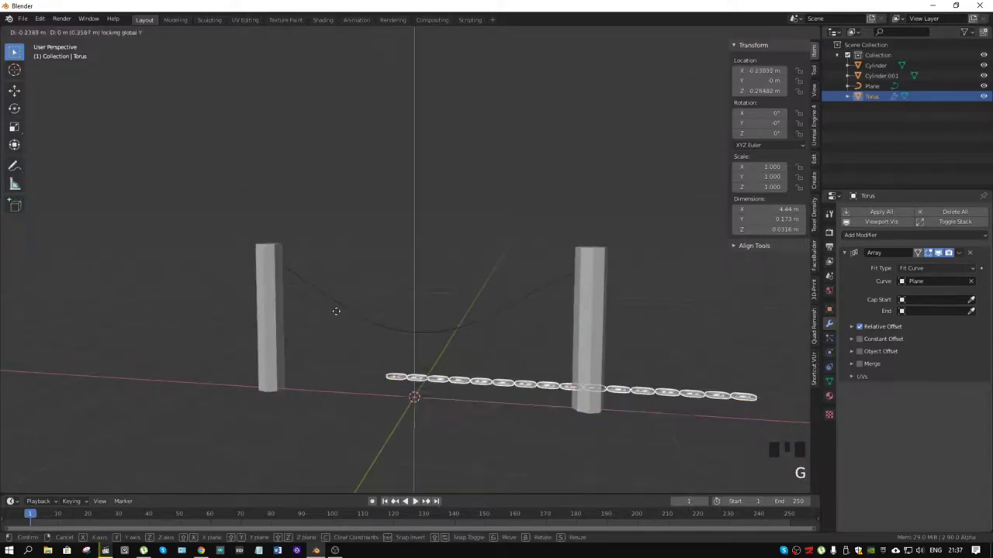
pyautogui.scroll(3)
pyautogui.moveTo(283, 263); pyautogui.dragTo(863, 239)
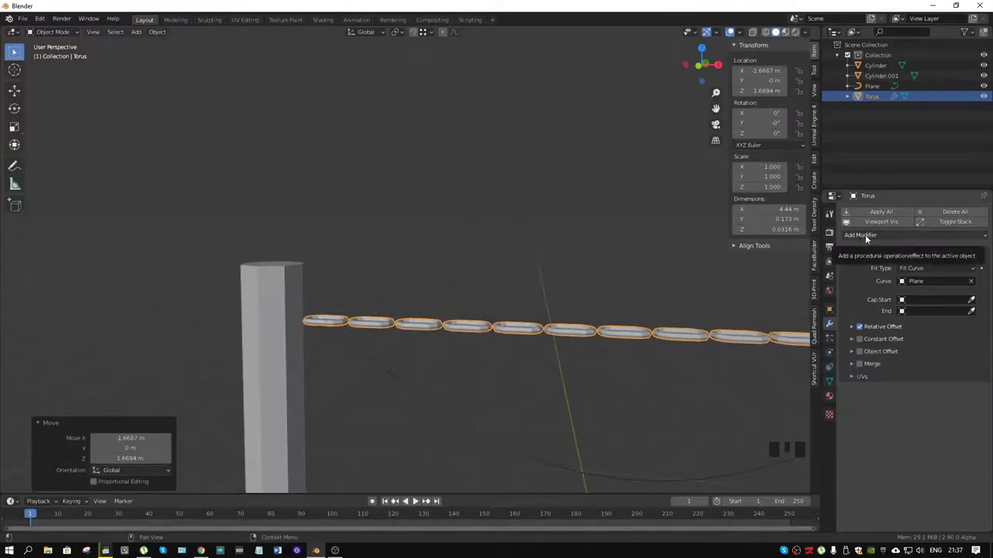
# Add a Curve modifier bending the repeated links along the sagging Plane curve.
pyautogui.moveTo(470, 255); pyautogui.dragTo(870, 235)
pyautogui.moveTo(870, 235); pyautogui.dragTo(977, 408)
pyautogui.click(977, 408)
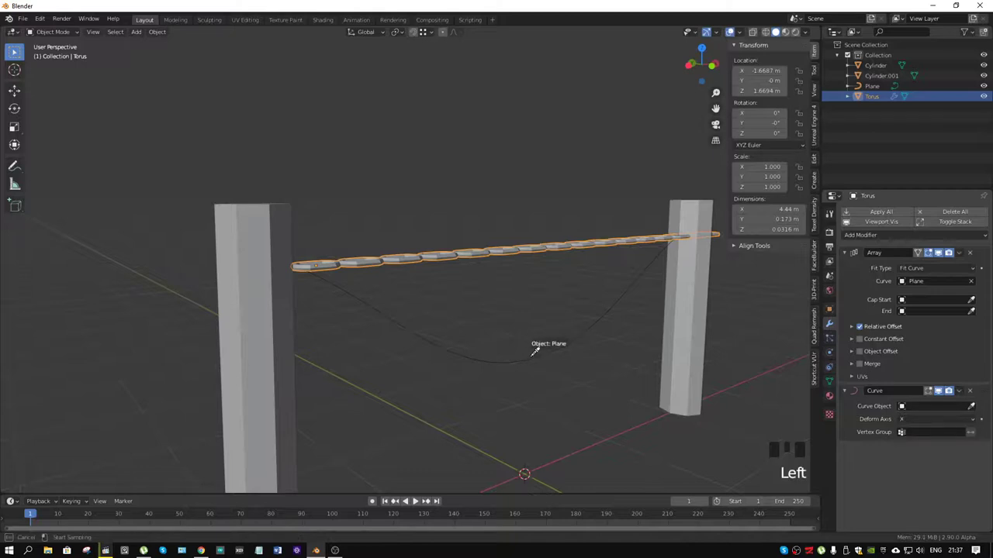
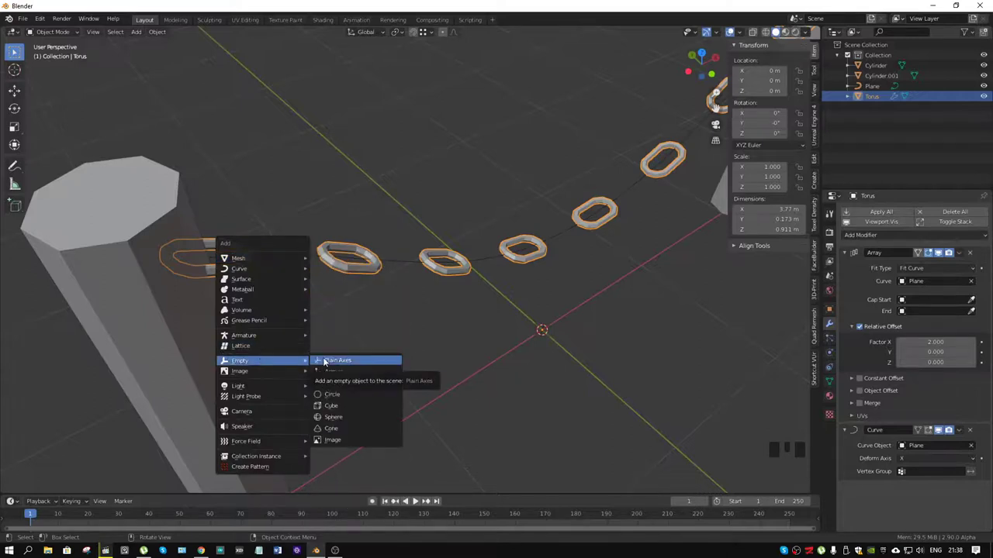
# Add a plain-axes empty as the Array's Object Offset and rotate it 90° on X so links alternate.
pyautogui.click(445, 268)
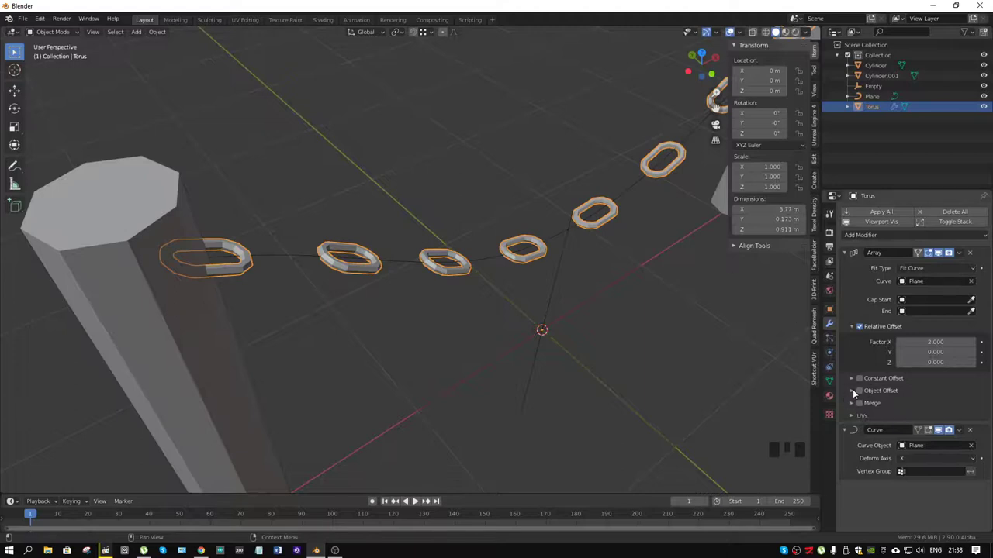
pyautogui.moveTo(849, 391); pyautogui.dragTo(861, 393)
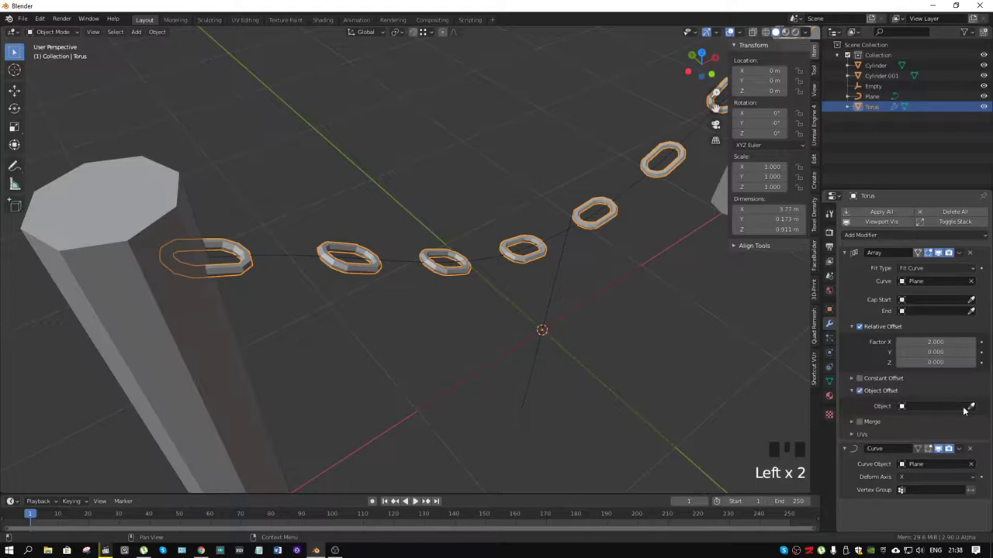
pyautogui.click(972, 411)
pyautogui.click(549, 322)
pyautogui.press('r')
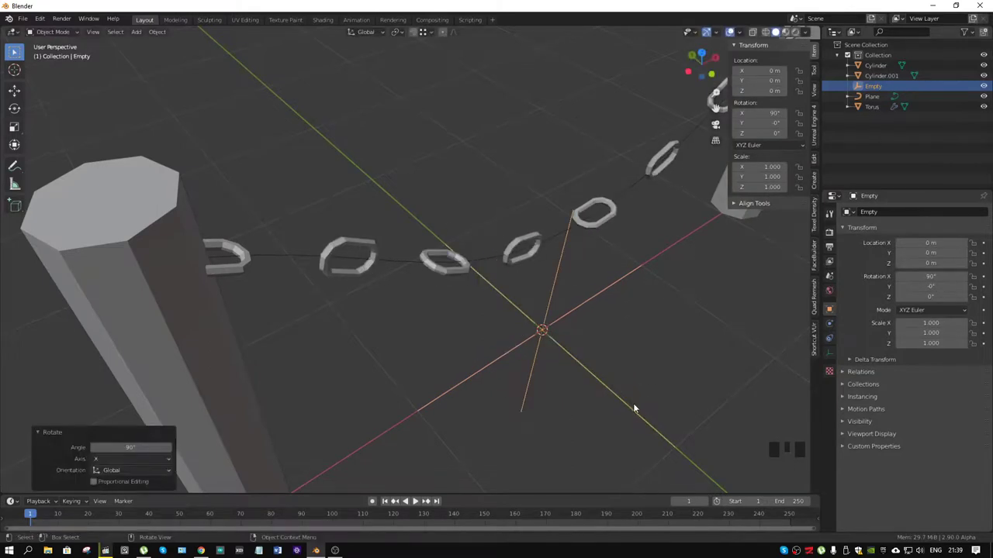
pyautogui.click(367, 273)
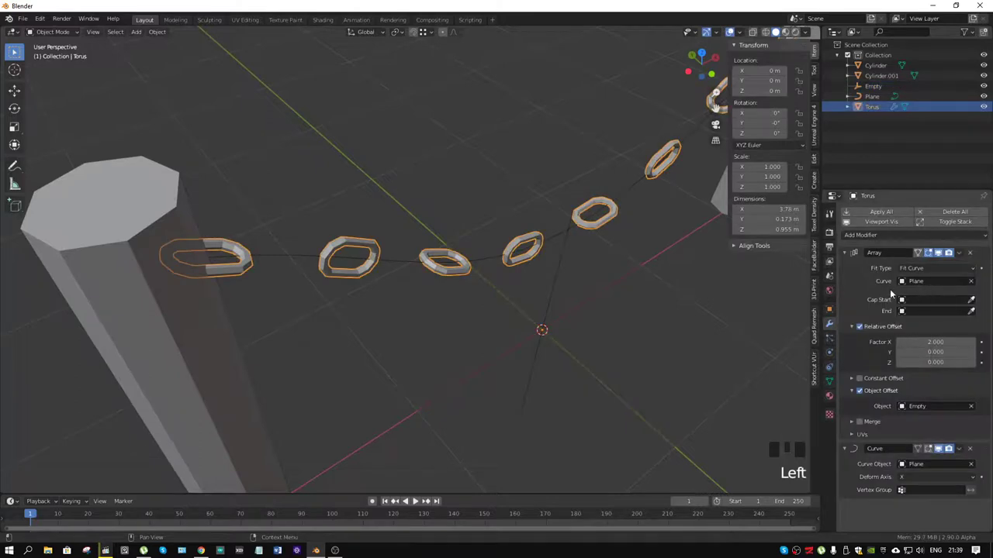
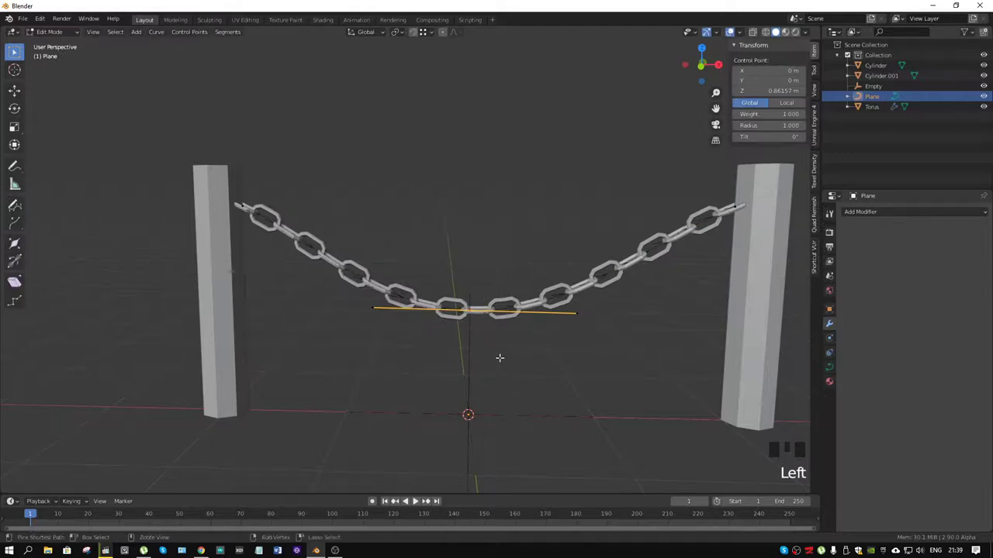
# Hook the curve's lowest point to a new empty and move it vertically to reshape the sag.
pyautogui.press('ctrl+h')
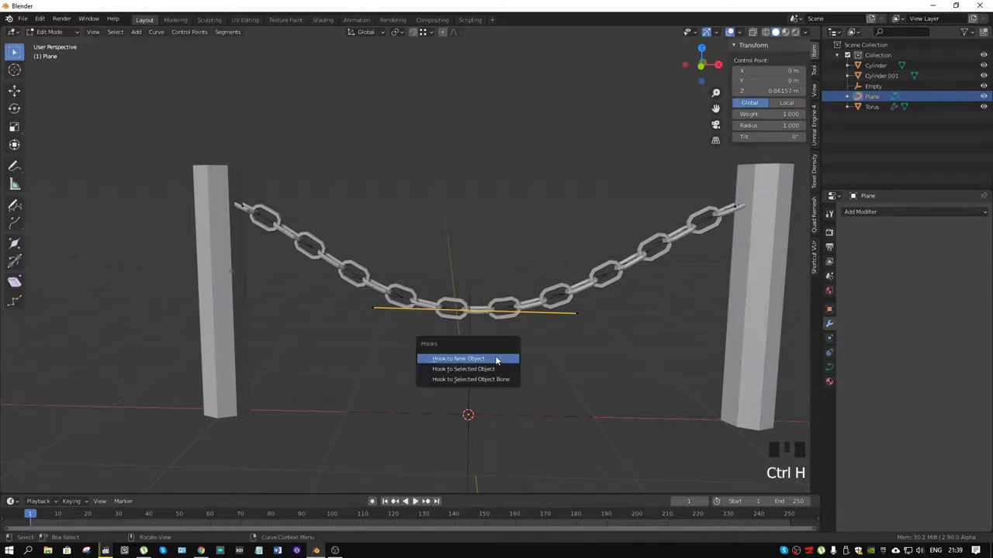
pyautogui.press('ctrl+Tab')
pyautogui.click(474, 247)
pyautogui.scroll(-3)
pyautogui.press('g')
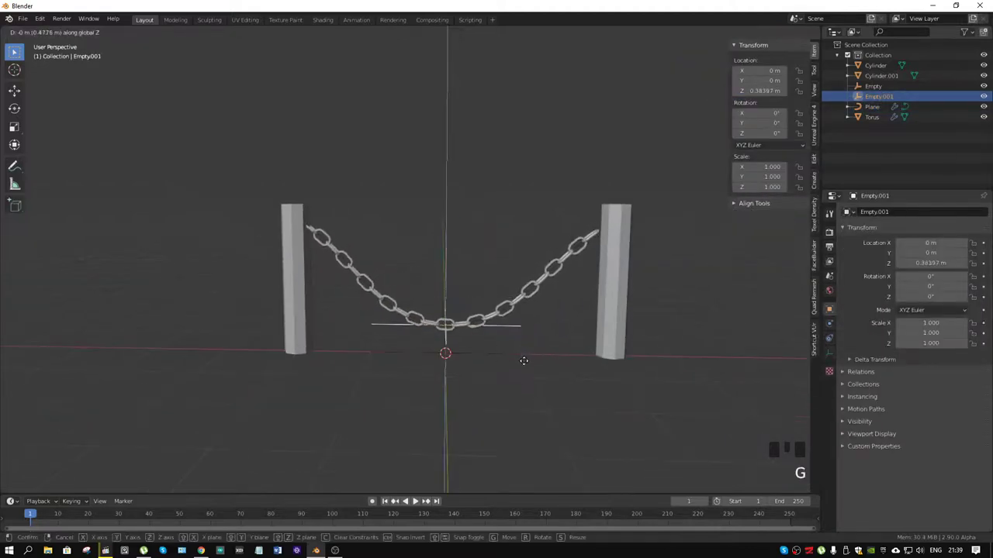
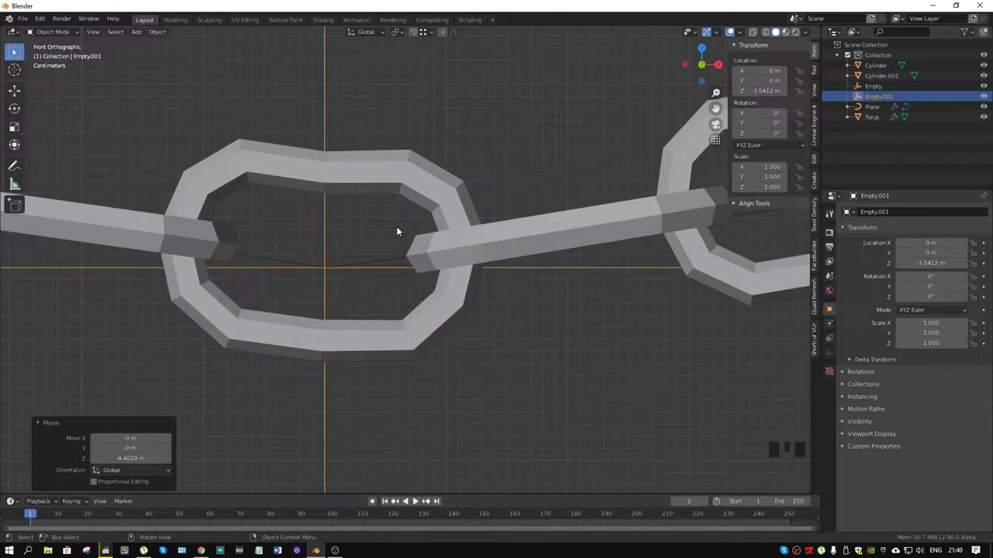
# Switch the Array to constant offset and tighten the spacing so the links interlock.
pyautogui.scroll(-3)
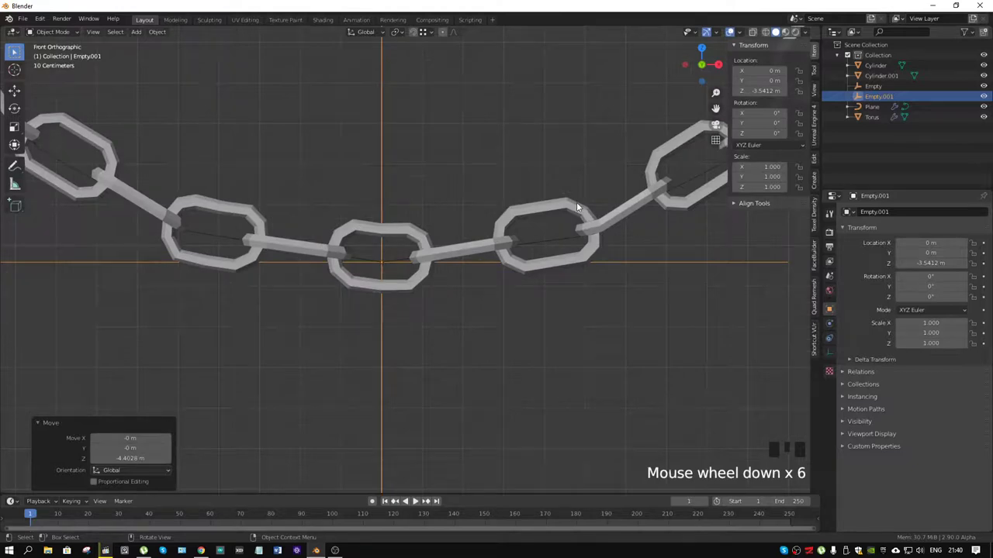
pyautogui.scroll(-3)
pyautogui.moveTo(437, 182); pyautogui.dragTo(451, 162)
pyautogui.scroll(-3)
pyautogui.moveTo(435, 207); pyautogui.dragTo(451, 240)
pyautogui.press('ctrl+z')
pyautogui.moveTo(399, 129); pyautogui.dragTo(436, 291)
pyautogui.scroll(3)
pyautogui.moveTo(460, 275); pyautogui.dragTo(323, 270)
# Remove the Curve and Array modifiers, leaving a single torus link at the origin.
pyautogui.click(286, 259)
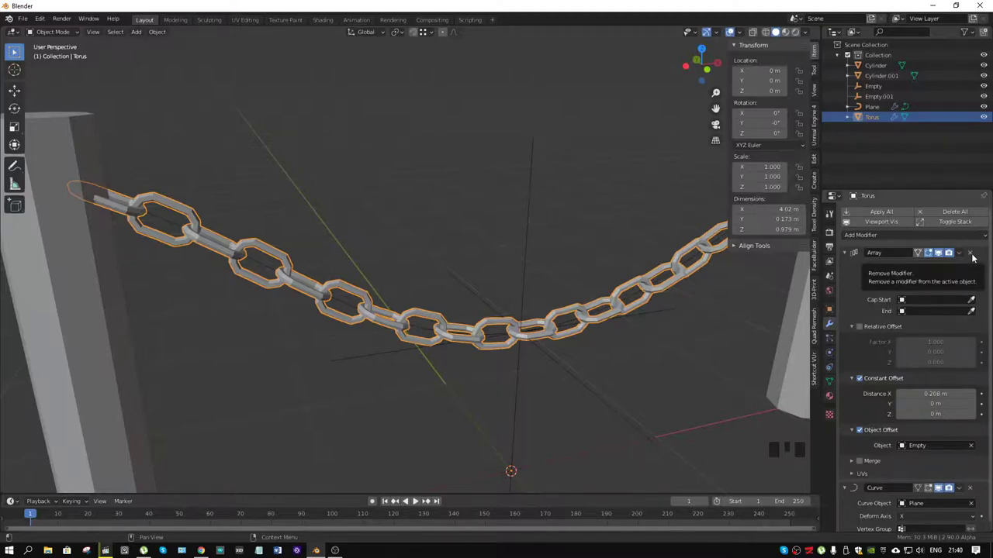
pyautogui.click(974, 259)
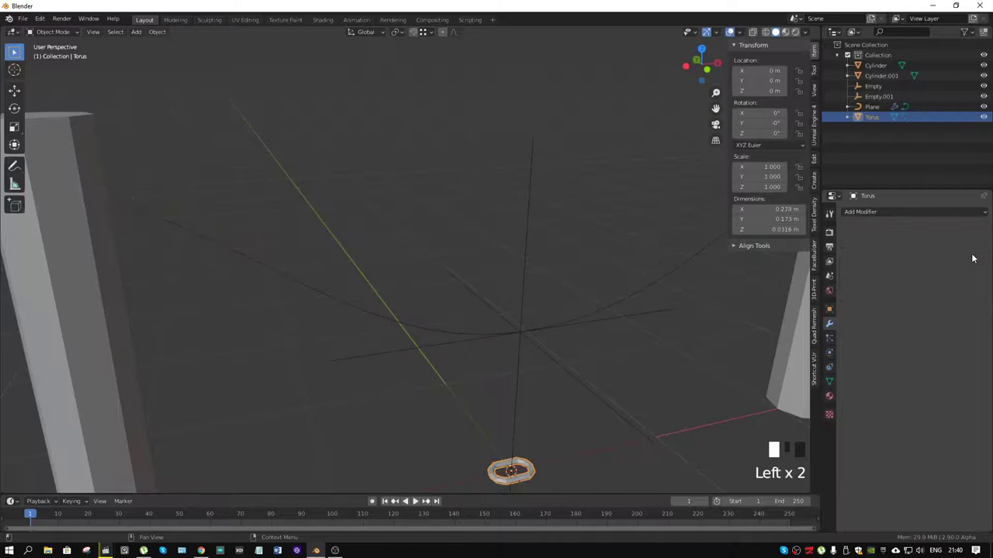
pyautogui.moveTo(595, 400); pyautogui.dragTo(561, 372)
pyautogui.scroll(-3)
pyautogui.moveTo(558, 374); pyautogui.dragTo(491, 402)
pyautogui.scroll(-3)
pyautogui.moveTo(498, 376); pyautogui.dragTo(451, 395)
pyautogui.scroll(3)
pyautogui.moveTo(489, 401); pyautogui.dragTo(470, 366)
pyautogui.click(470, 366)
# Add a plane at the origin and scale it down to a small square around the link.
pyautogui.press('shift+a')
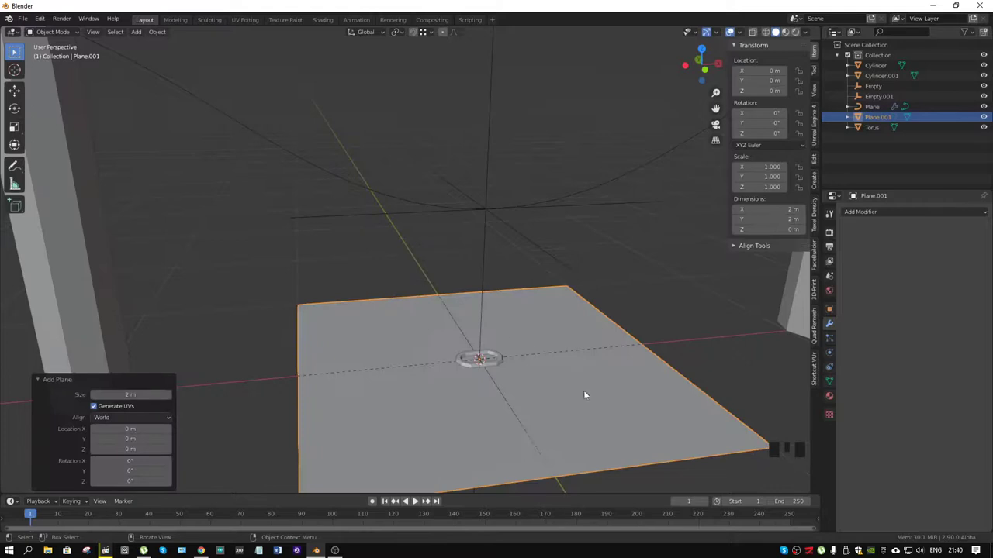
pyautogui.scroll(3)
pyautogui.moveTo(526, 408); pyautogui.dragTo(626, 343)
pyautogui.press('ctrl+Tab')
pyautogui.press('s')
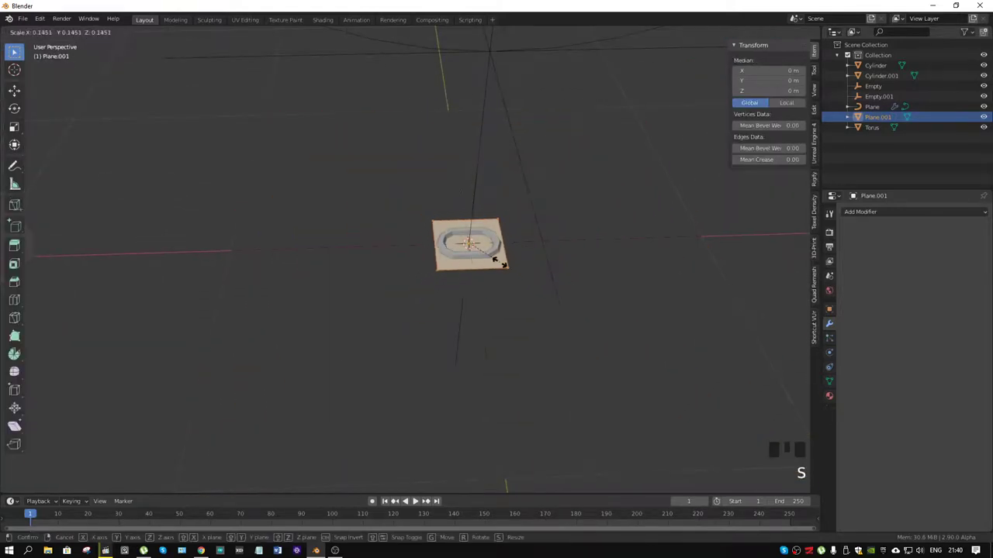
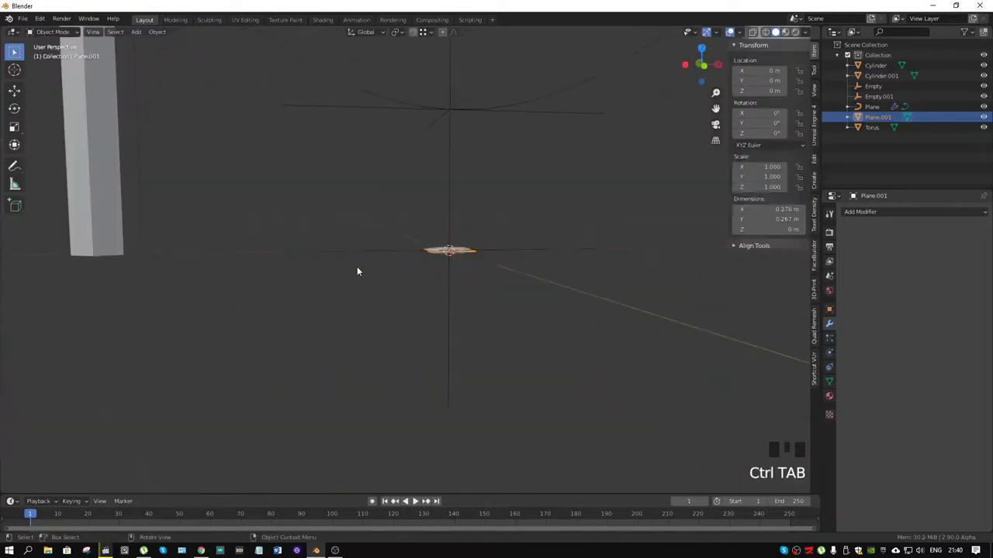
# Add an Array modifier to the small plane, raise its count and fit it to the curve.
pyautogui.moveTo(448, 254); pyautogui.dragTo(865, 219)
pyautogui.moveTo(865, 220); pyautogui.dragTo(918, 310)
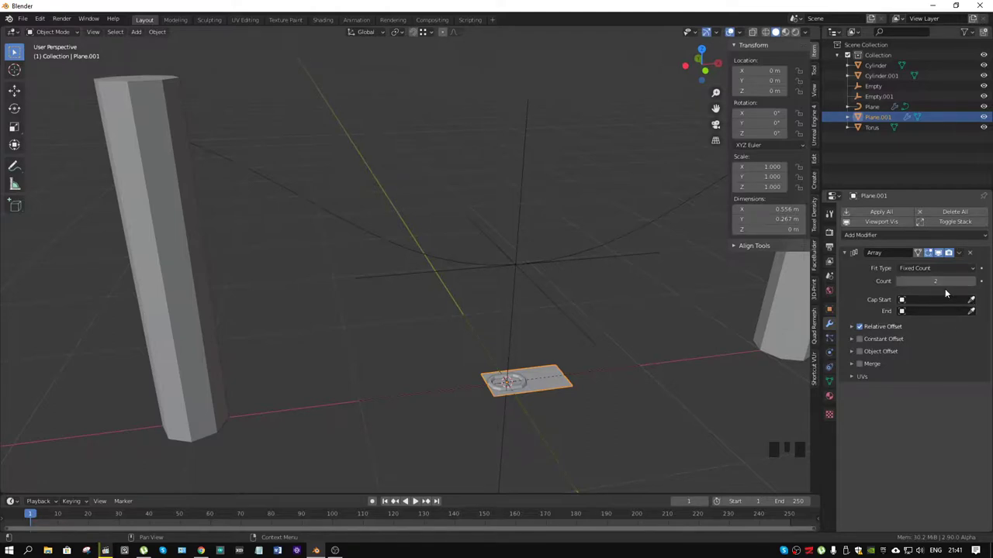
pyautogui.moveTo(946, 272); pyautogui.dragTo(916, 277)
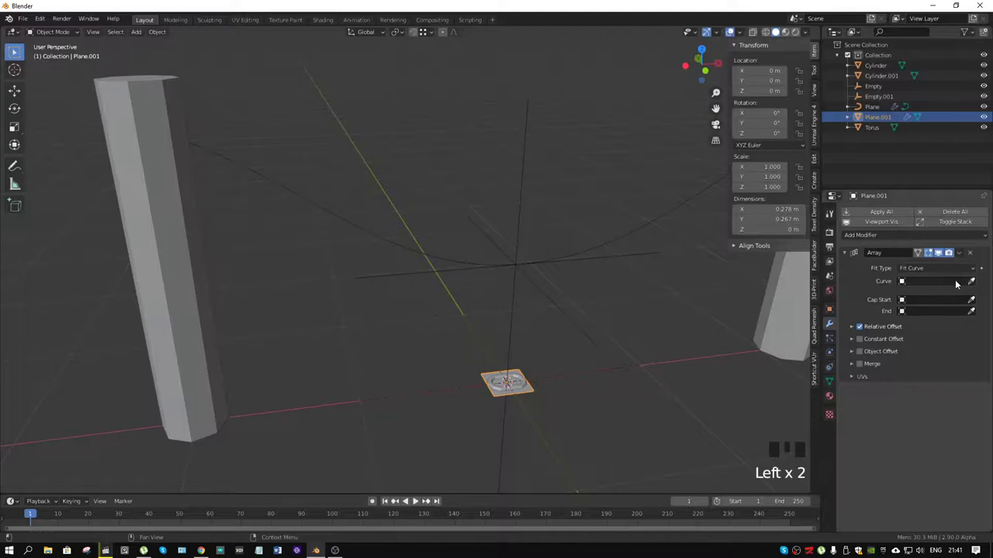
pyautogui.click(970, 286)
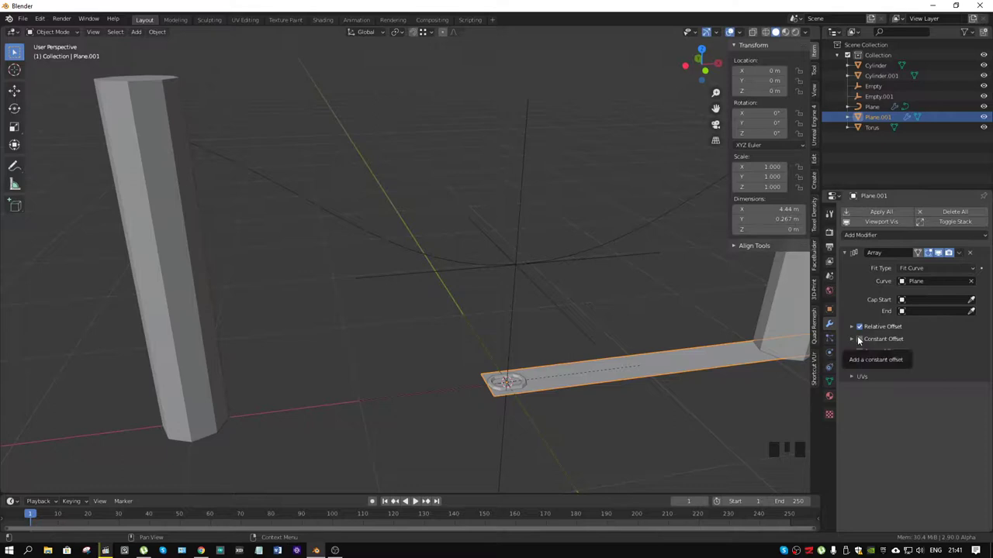
# Add a second Array with Constant Offset and Object Offset, picking the Empty as offset object.
pyautogui.moveTo(935, 241); pyautogui.dragTo(812, 264)
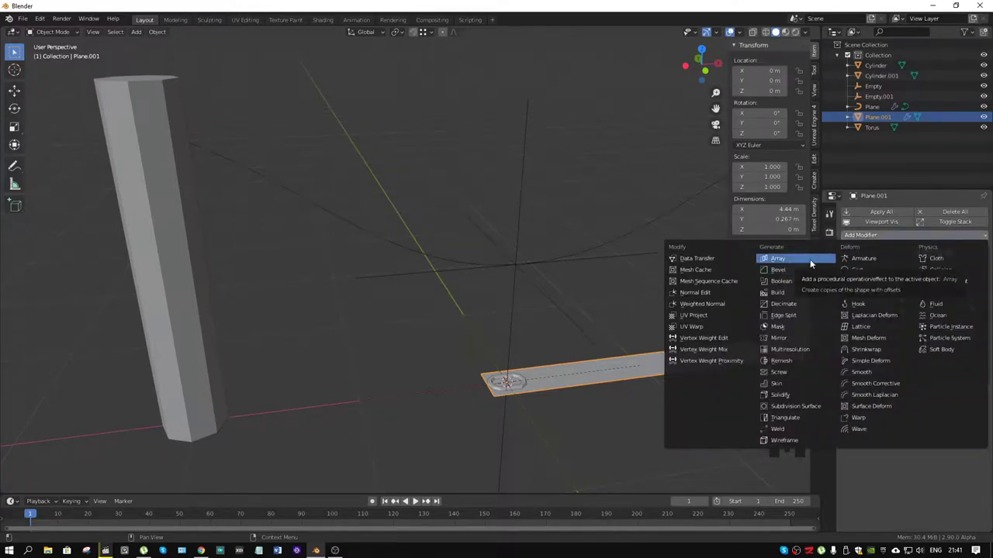
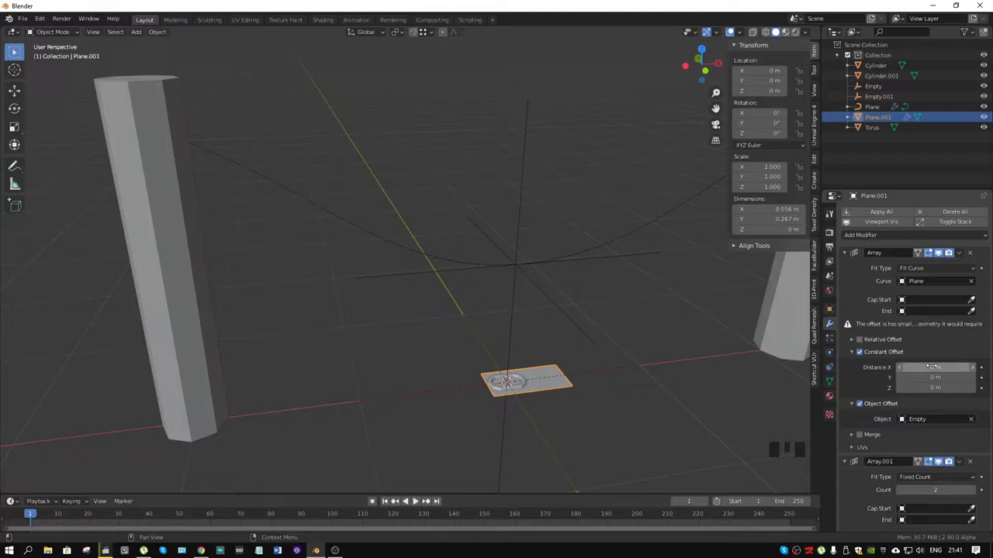
pyautogui.scroll(-3)
pyautogui.scroll(-3)
pyautogui.scroll(3)
pyautogui.moveTo(914, 238); pyautogui.dragTo(882, 418)
pyautogui.scroll(-3)
pyautogui.click(972, 504)
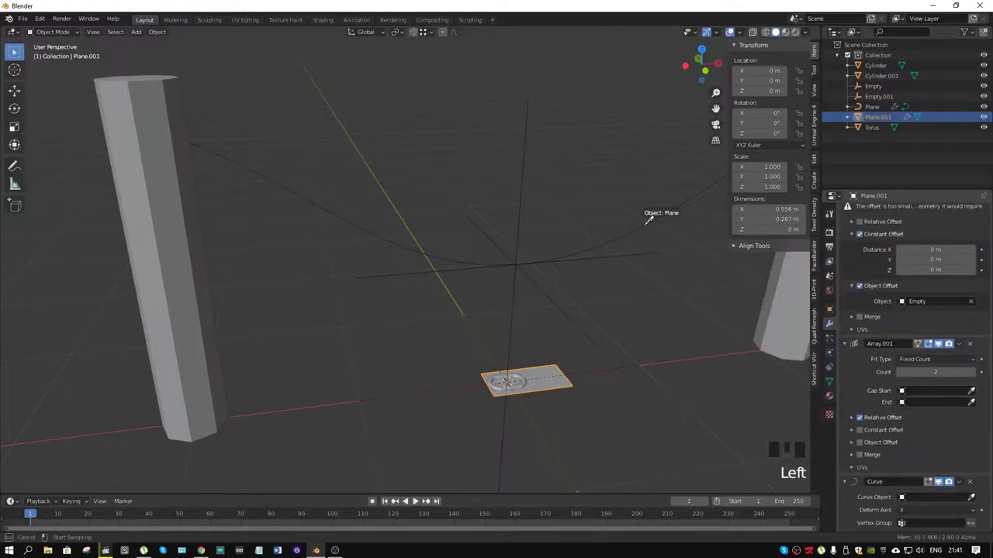
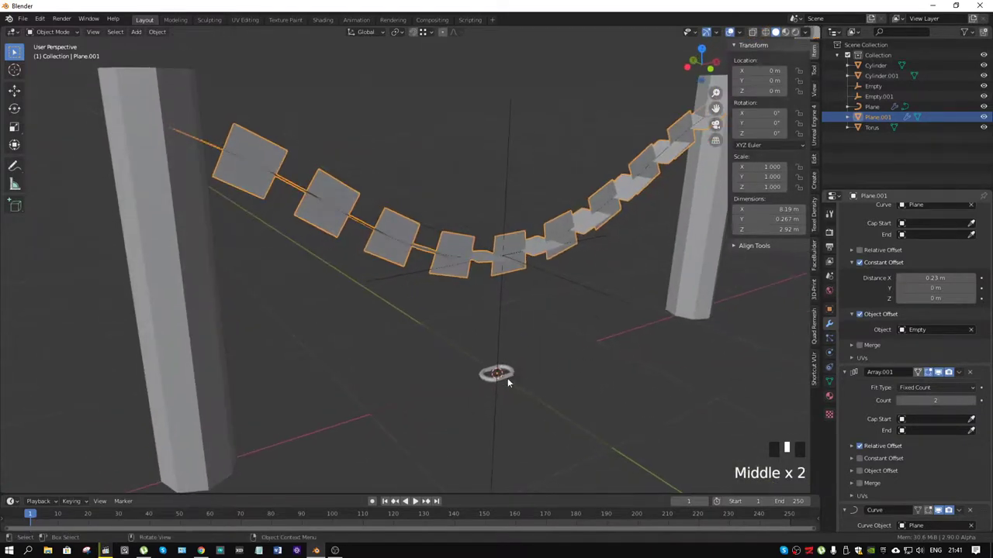
# Enable Instancing > Faces on the torus, then parent it with Plane.001 via Ctrl+P > Object.
pyautogui.click(526, 391)
pyautogui.moveTo(570, 368); pyautogui.dragTo(514, 347)
pyautogui.scroll(3)
pyautogui.middleClick(569, 357)
pyautogui.scroll(-3)
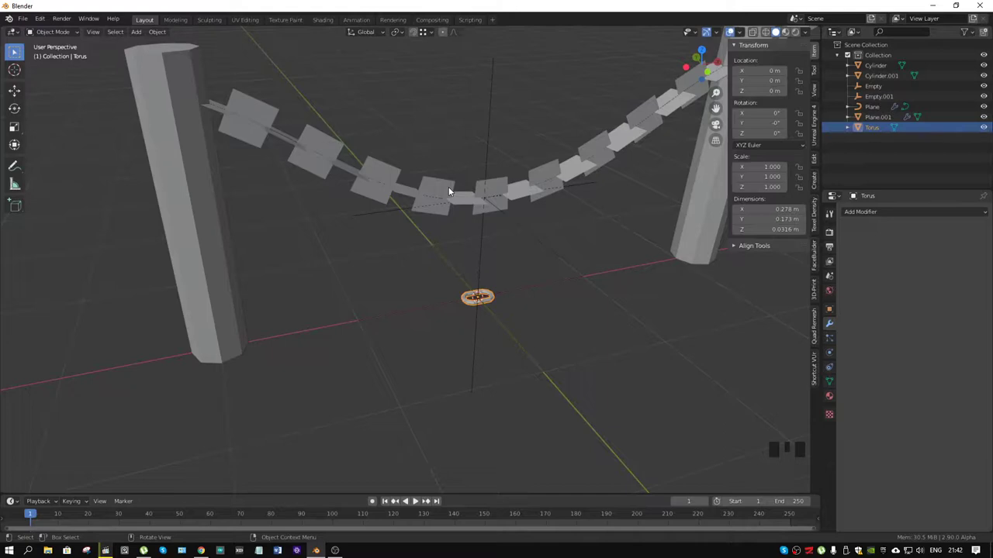
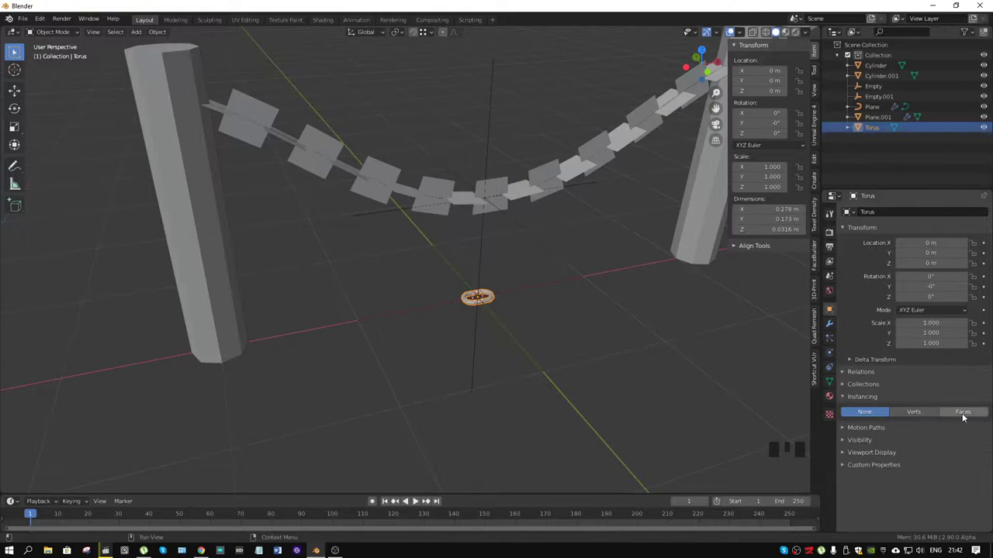
pyautogui.click(967, 415)
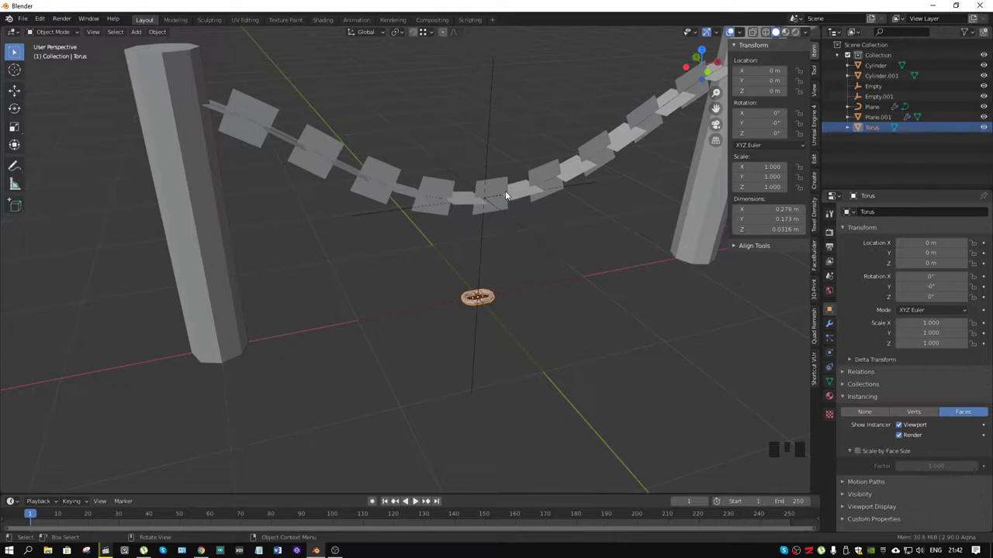
pyautogui.click(501, 184)
pyautogui.press('ctrl+p')
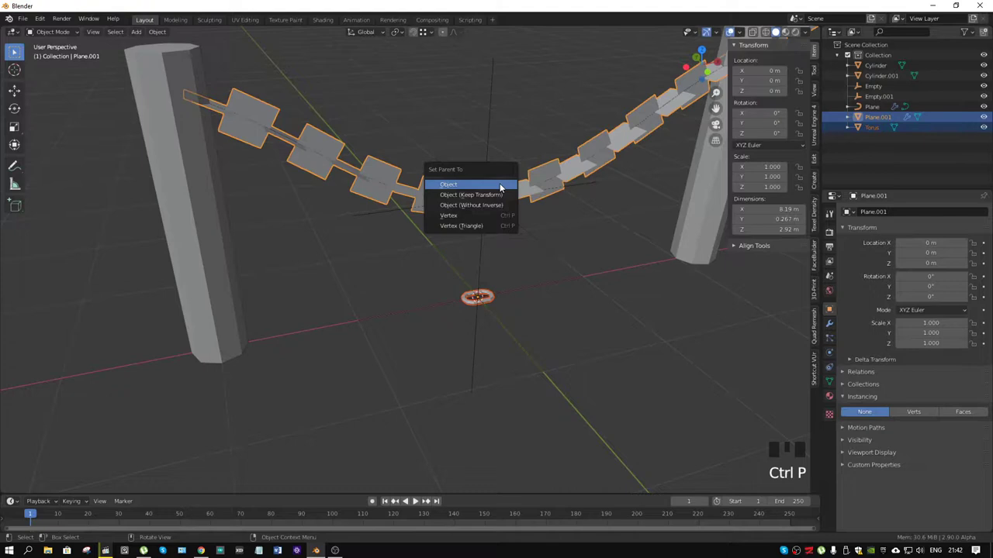
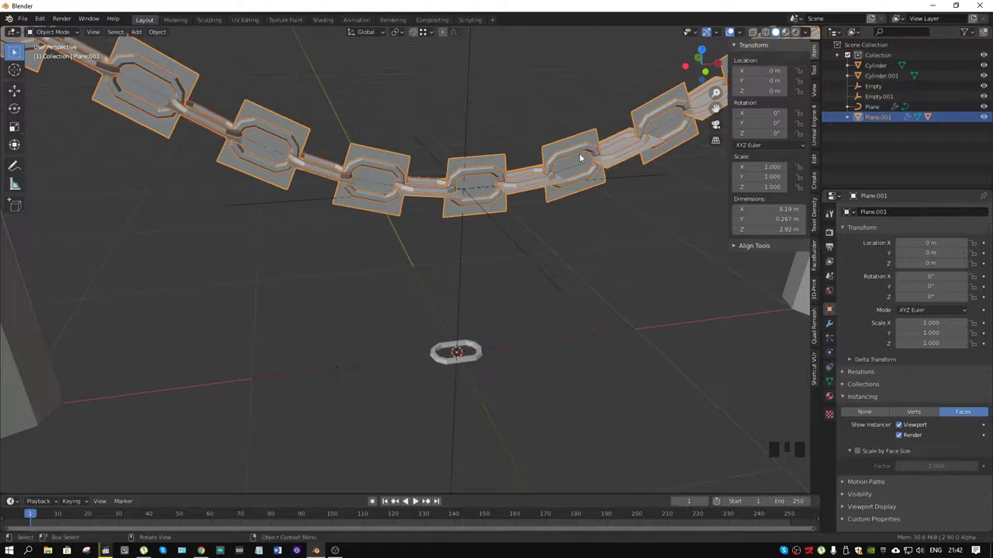
# Set the plates' Array Constant Offset Distance X to 0.211 m for tighter link spacing.
pyautogui.click(493, 162)
pyautogui.click(599, 308)
pyautogui.click(501, 161)
pyautogui.click(829, 326)
pyautogui.scroll(-3)
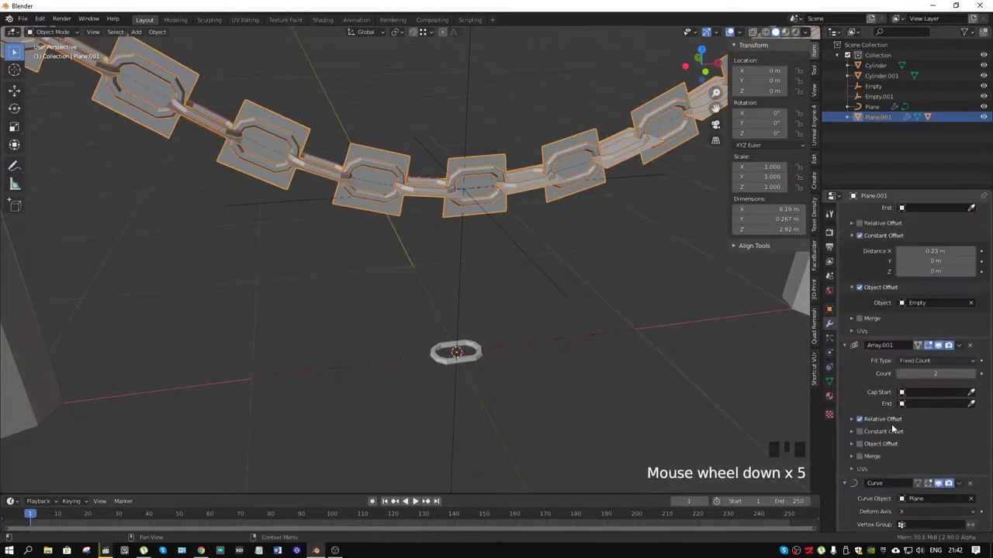
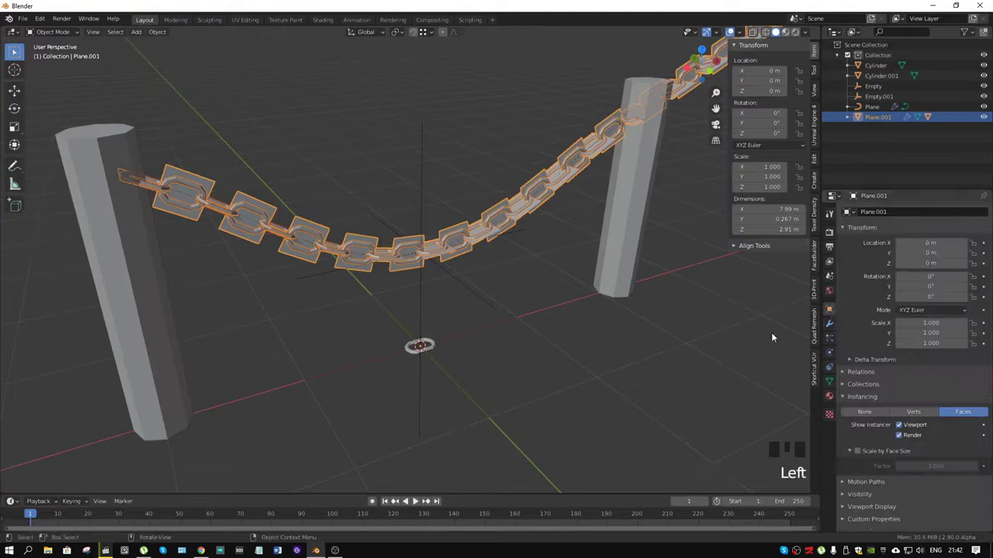
pyautogui.click(901, 428)
pyautogui.click(898, 436)
pyautogui.click(564, 306)
pyautogui.scroll(-3)
# Review the torus, the curve's hook modifier and the plates' array settings over the whole chain.
pyautogui.moveTo(565, 288); pyautogui.dragTo(518, 252)
pyautogui.click(518, 252)
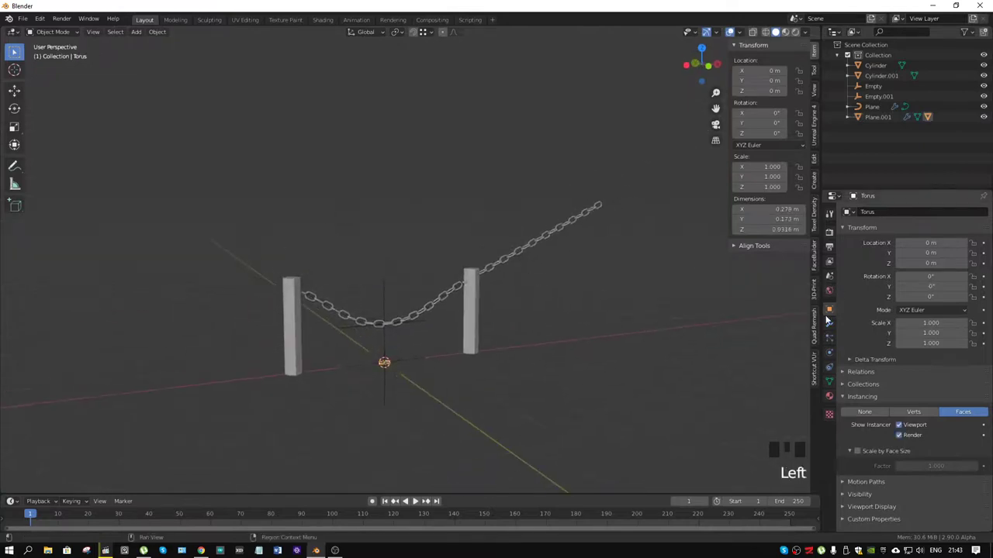
pyautogui.click(831, 328)
pyautogui.click(514, 259)
pyautogui.click(439, 298)
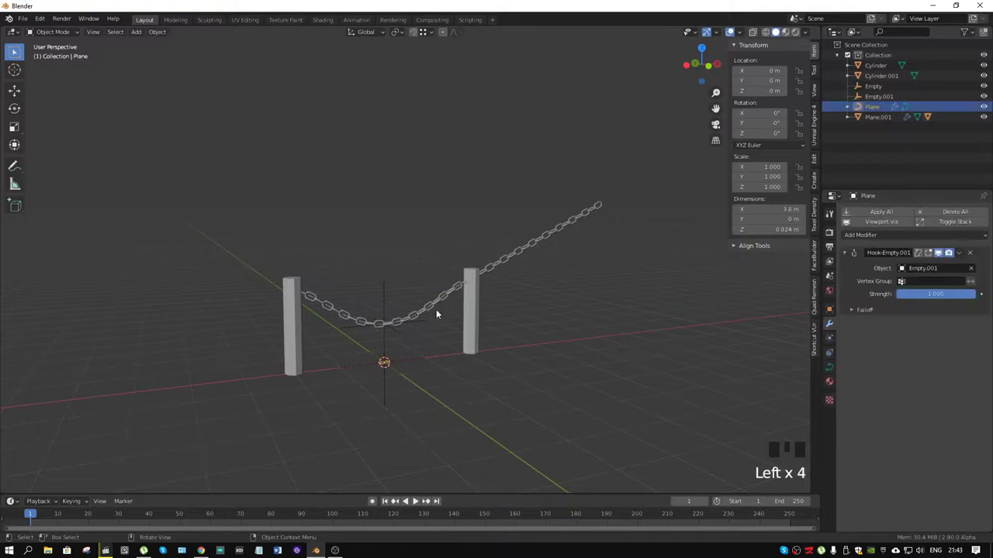
pyautogui.click(434, 303)
pyautogui.click(458, 299)
pyautogui.click(874, 125)
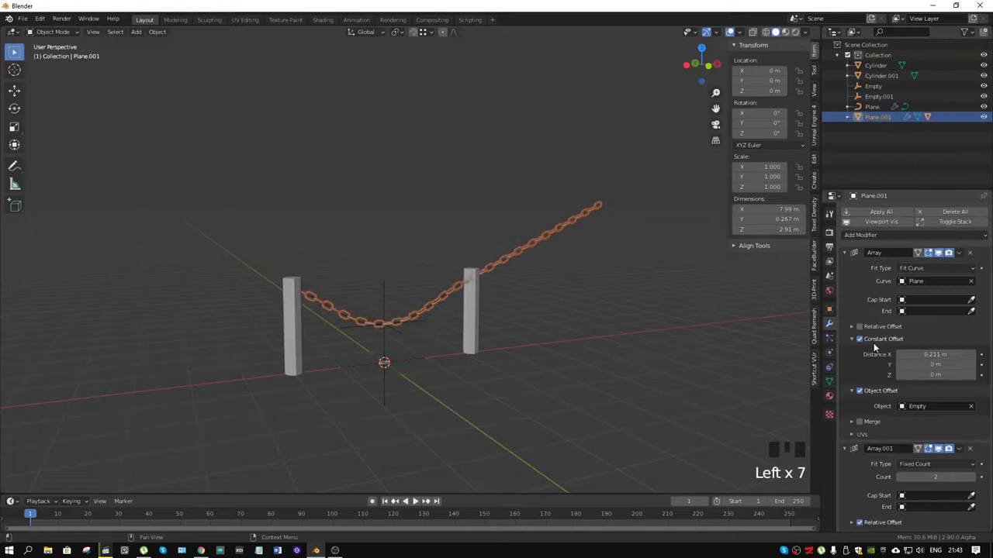
pyautogui.click(828, 307)
pyautogui.click(902, 431)
pyautogui.scroll(3)
# Set Array.001 Fit Type to Fit Curve so the chain spans just between the posts.
pyautogui.moveTo(630, 265); pyautogui.dragTo(490, 268)
pyautogui.scroll(-3)
pyautogui.click(835, 328)
pyautogui.scroll(-3)
pyautogui.moveTo(911, 365); pyautogui.dragTo(923, 398)
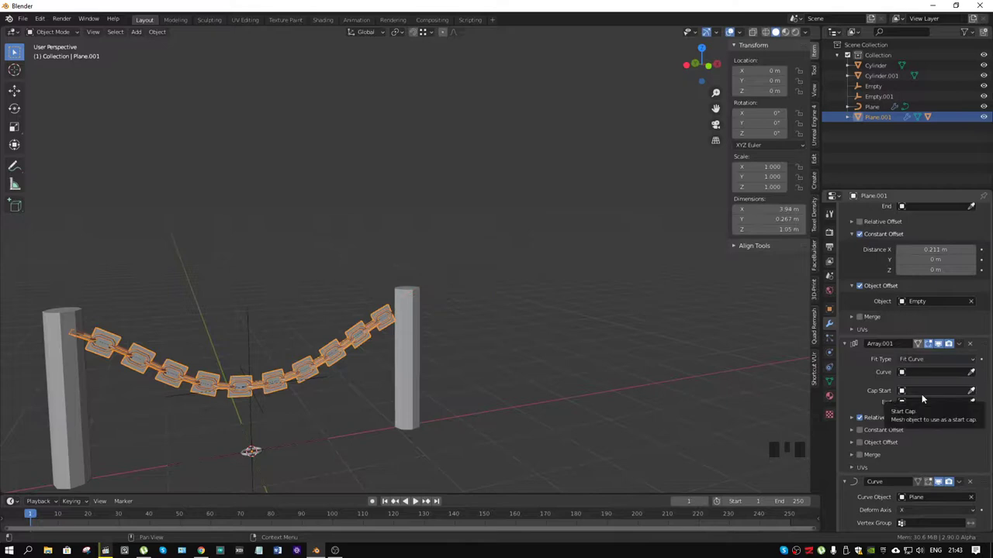
# Face the posts head on and select Empty.001 below the chain.
pyautogui.moveTo(387, 322); pyautogui.dragTo(972, 351)
pyautogui.click(834, 313)
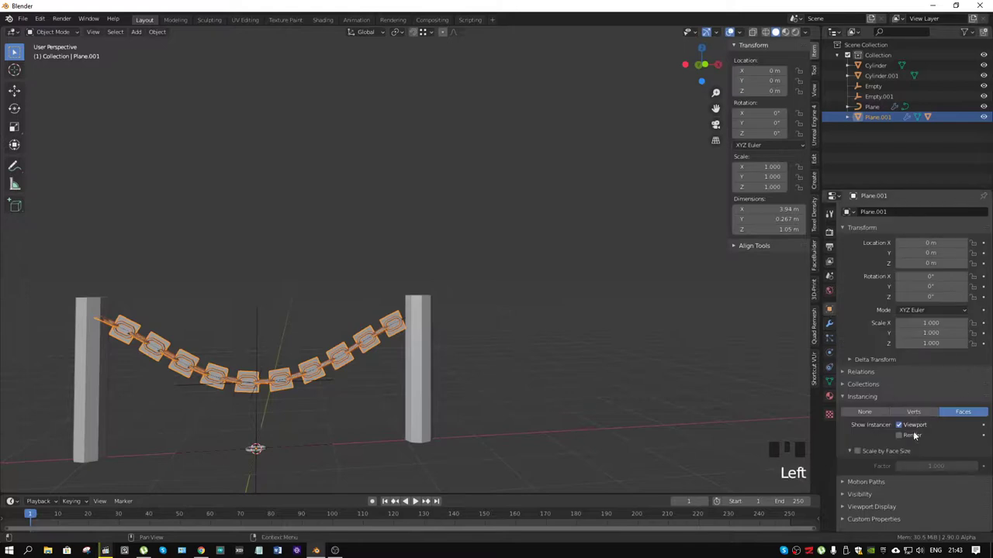
pyautogui.click(901, 432)
pyautogui.moveTo(395, 311); pyautogui.dragTo(424, 271)
pyautogui.click(424, 271)
pyautogui.click(432, 278)
pyautogui.scroll(-3)
pyautogui.scroll(3)
pyautogui.click(496, 315)
pyautogui.click(436, 291)
pyautogui.scroll(-3)
# Drag the hook empty down along Z to about -3.96 m, pulling the chain into a deep loop.
pyautogui.press('g')
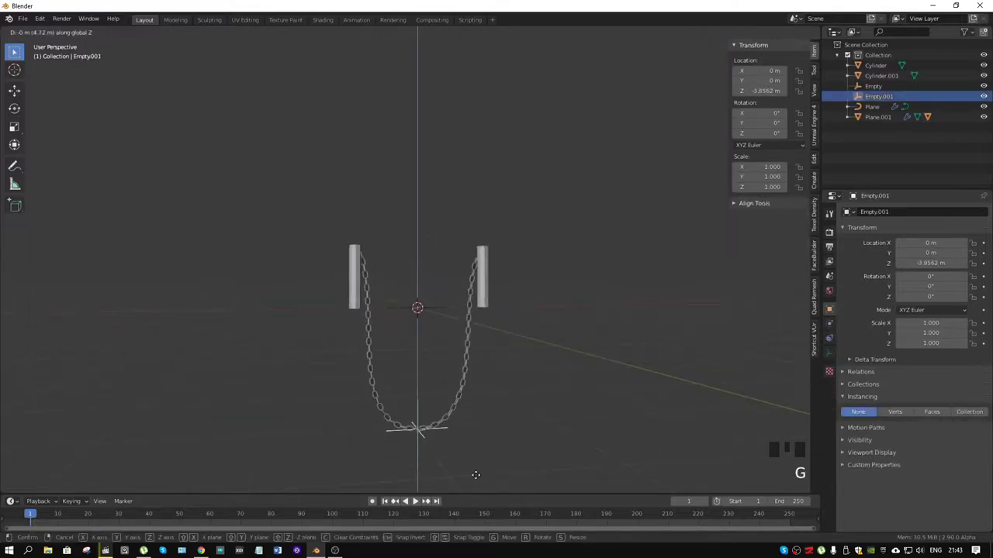
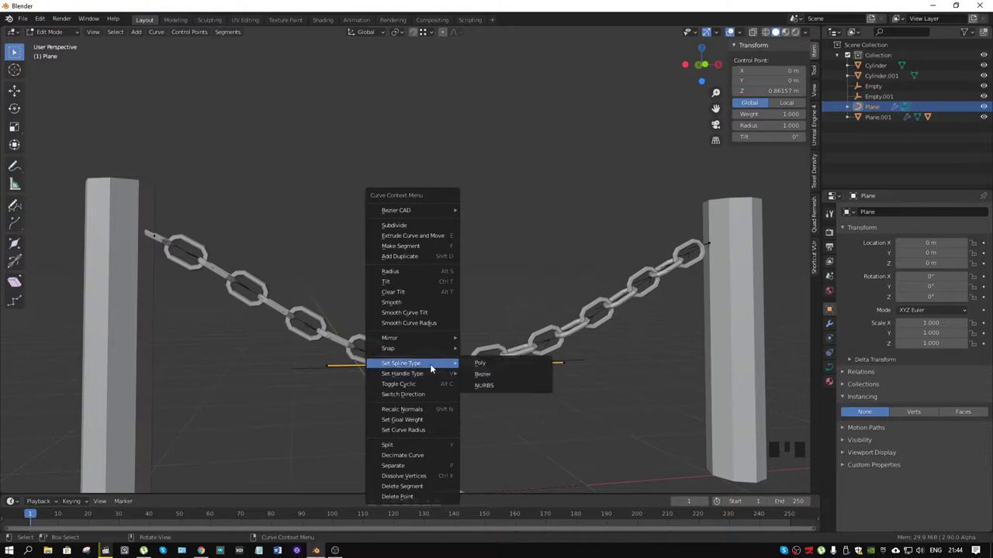
# Make the curve a Bezier spline with Vector handles and move the lowest point's handle in front view.
pyautogui.rightClick(457, 371)
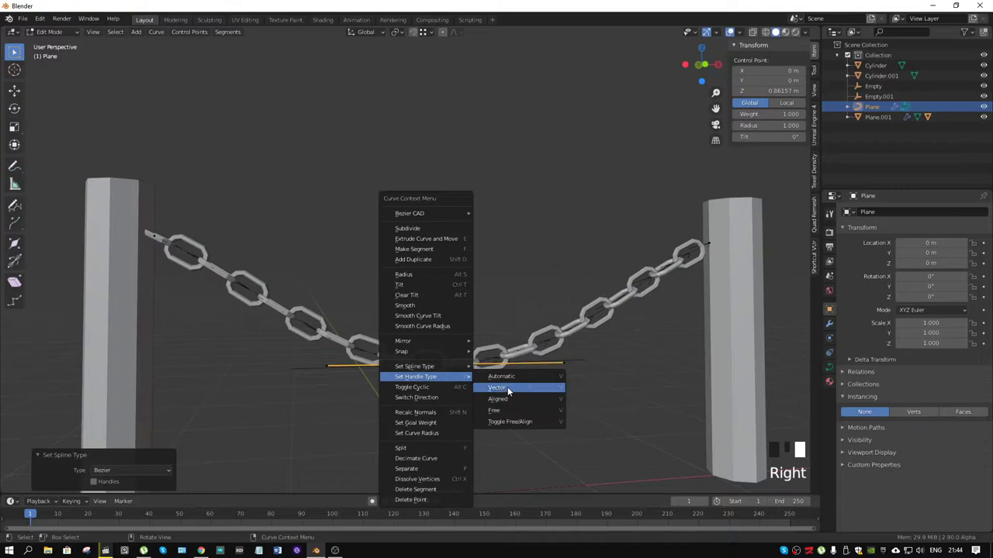
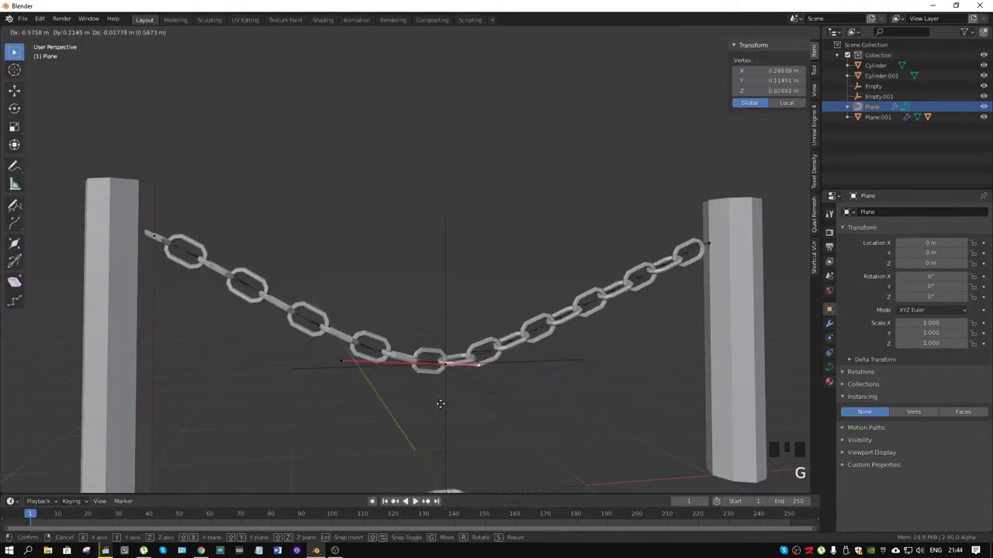
pyautogui.press('KP_1')
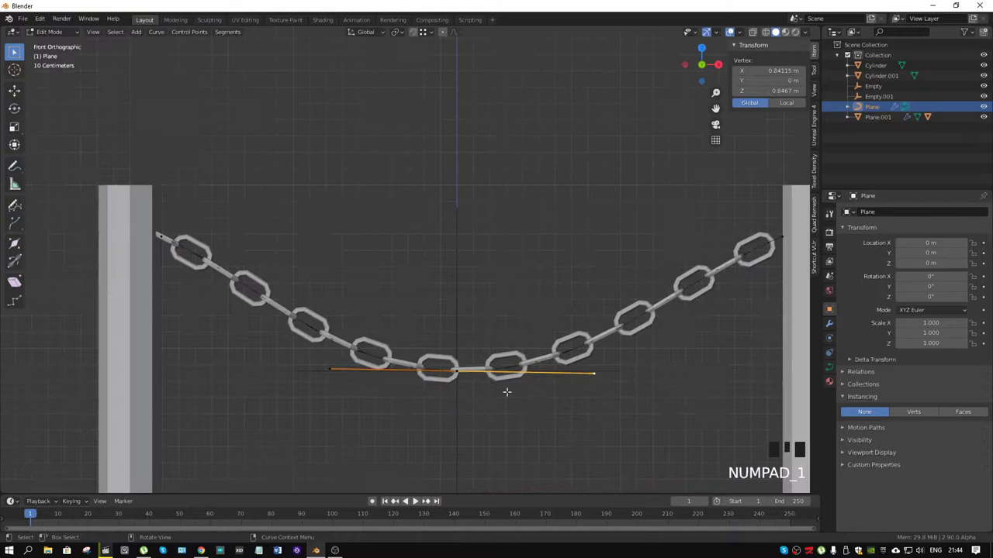
pyautogui.press('g')
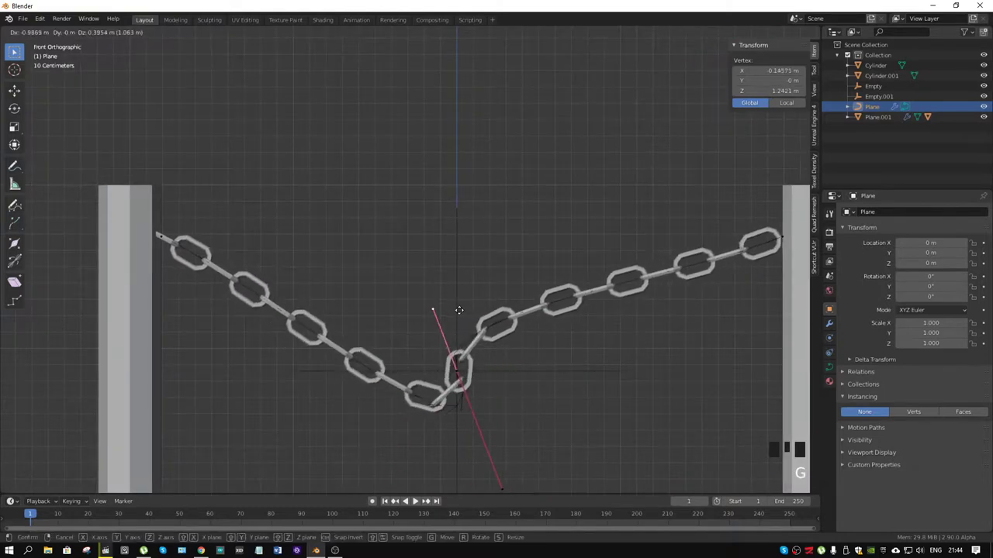
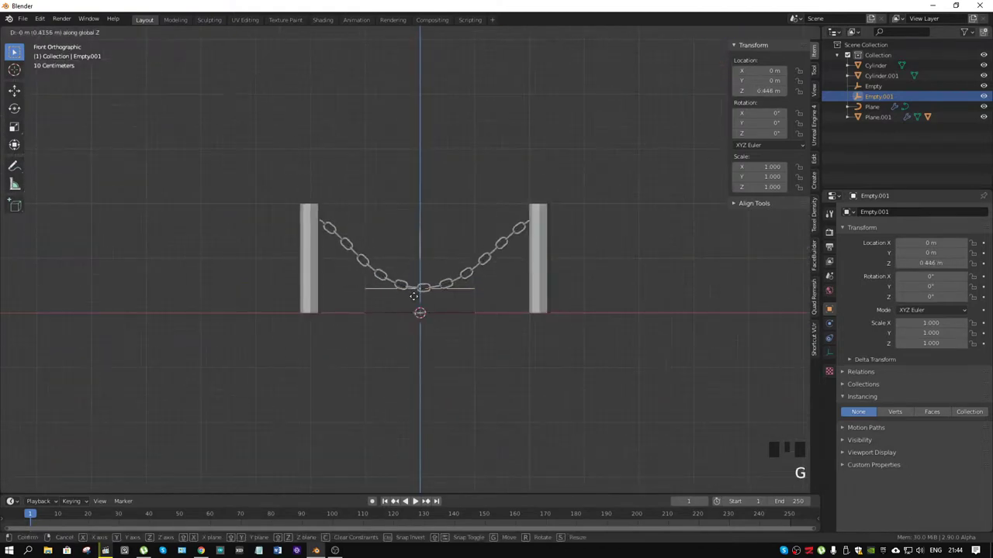
# Confirm the handle, then move Empty.001 and check the chain around the posts from several angles.
pyautogui.click(474, 290)
pyautogui.click(460, 270)
pyautogui.press('g')
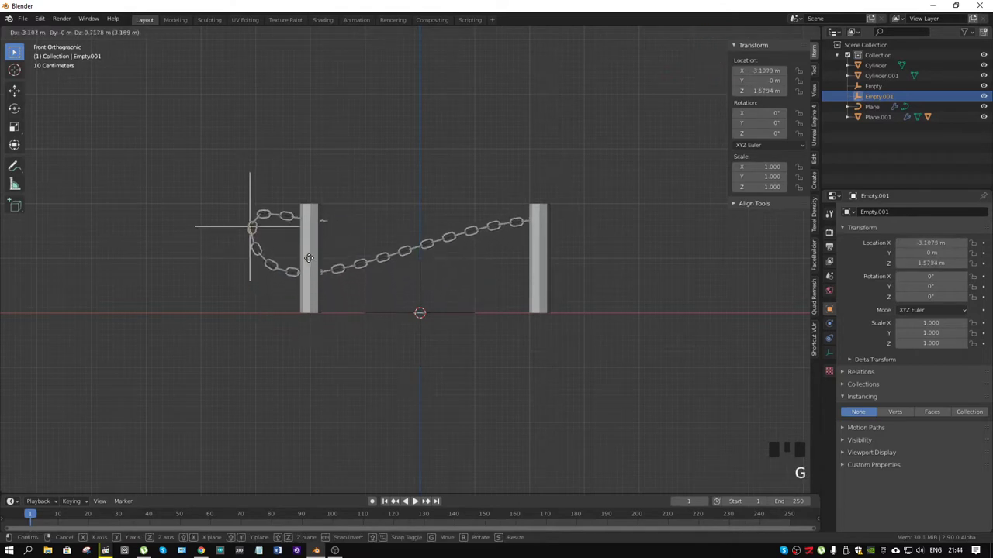
pyautogui.scroll(3)
pyautogui.moveTo(214, 240); pyautogui.dragTo(327, 290)
pyautogui.scroll(3)
pyautogui.moveTo(213, 308); pyautogui.dragTo(389, 302)
pyautogui.click(389, 301)
pyautogui.scroll(-3)
pyautogui.moveTo(609, 379); pyautogui.dragTo(602, 356)
pyautogui.click(602, 356)
pyautogui.click(602, 358)
# Inspect the single torus link and its properties while orbiting the scene.
pyautogui.click(835, 323)
pyautogui.scroll(-3)
pyautogui.moveTo(647, 323); pyautogui.dragTo(537, 255)
pyautogui.scroll(3)
pyautogui.moveTo(613, 218); pyautogui.dragTo(603, 211)
pyautogui.click(576, 181)
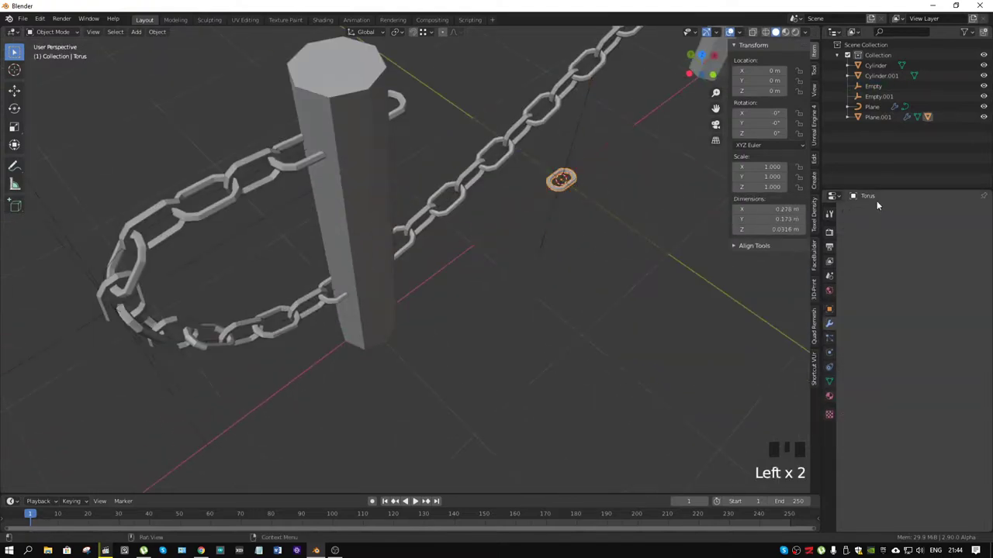
pyautogui.scroll(3)
pyautogui.click(890, 206)
pyautogui.moveTo(882, 216); pyautogui.dragTo(580, 180)
pyautogui.rightClick(581, 179)
pyautogui.click(483, 345)
# Move Empty.001 to the bottom centre between the posts in front view so the chain sags toward it.
pyautogui.click(187, 394)
pyautogui.scroll(-3)
pyautogui.moveTo(544, 362); pyautogui.dragTo(493, 275)
pyautogui.press('KP_1')
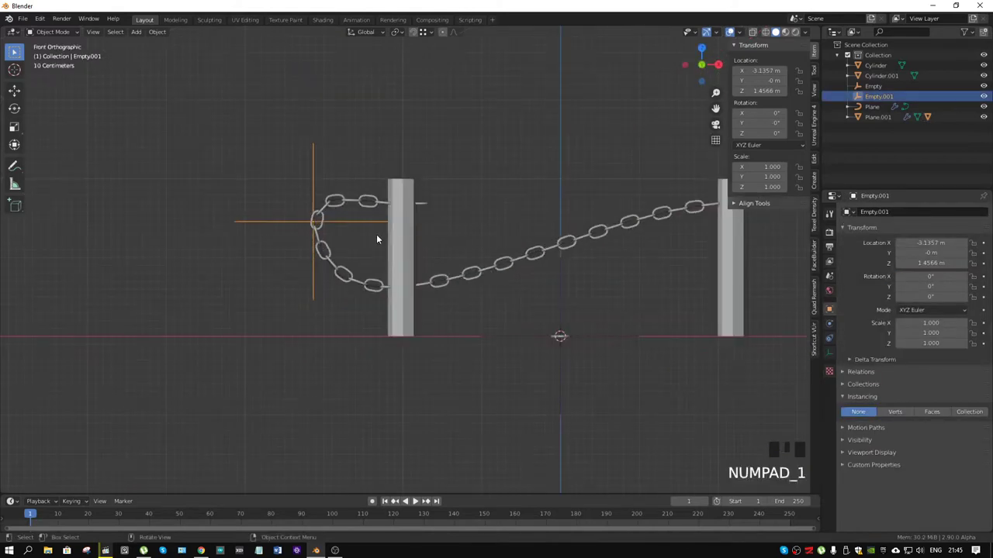
pyautogui.press('g')
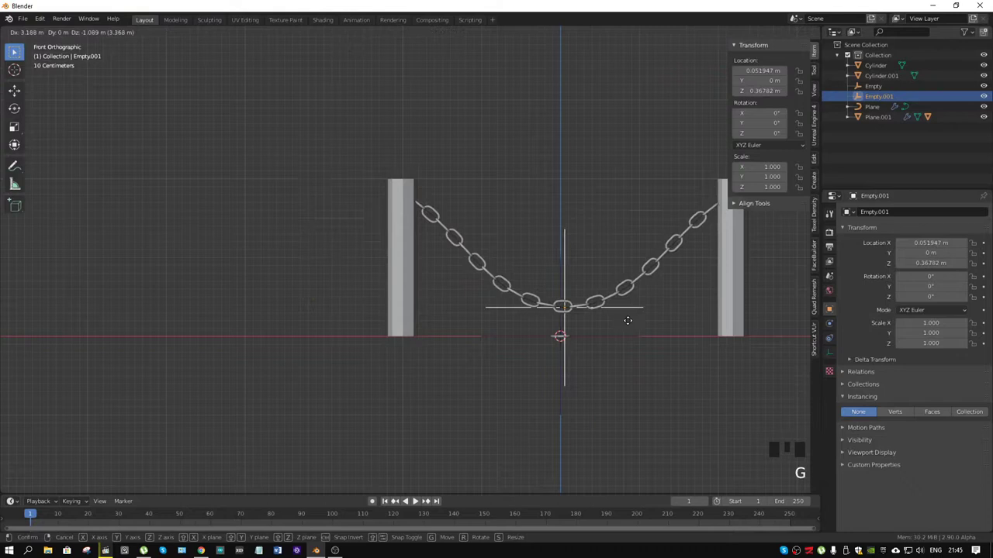
pyautogui.press('g')
pyautogui.scroll(3)
pyautogui.scroll(-3)
pyautogui.press('g')
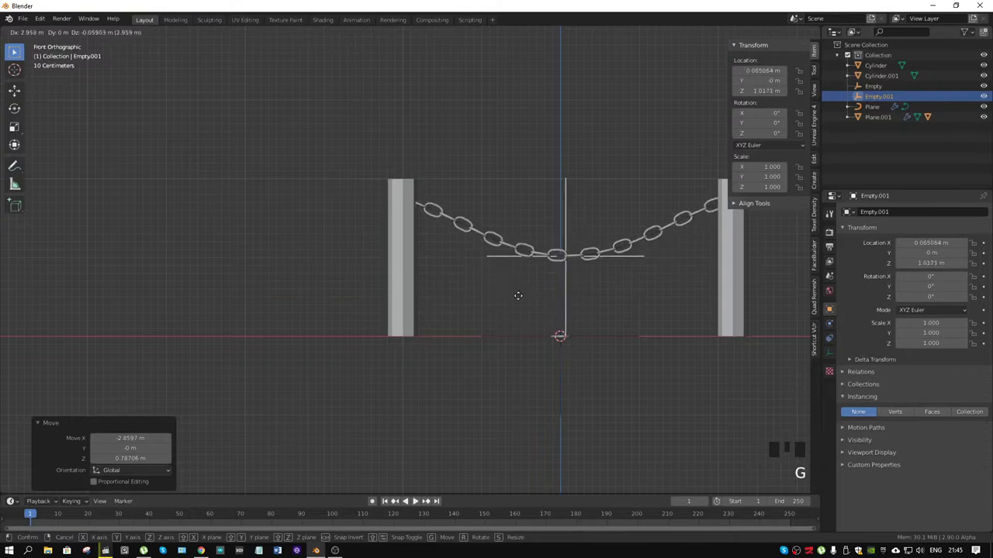
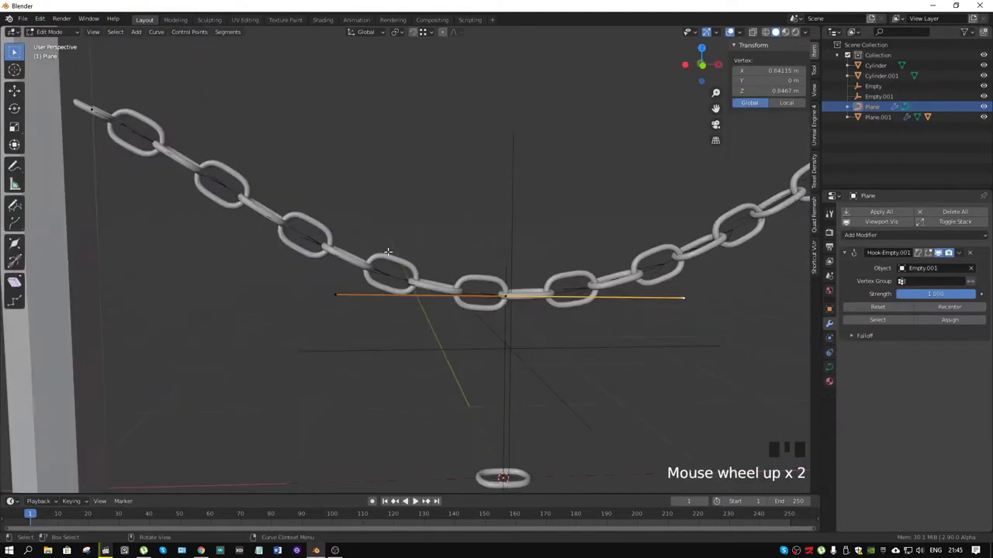
# Enter point editing on the chain curve and select all its control points.
pyautogui.scroll(-3)
pyautogui.press('1')
pyautogui.press('a')
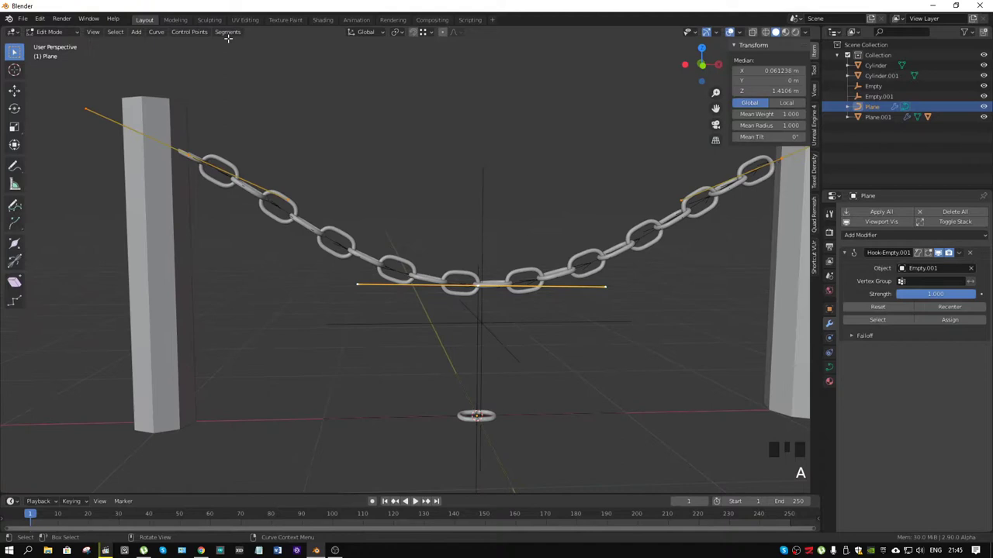
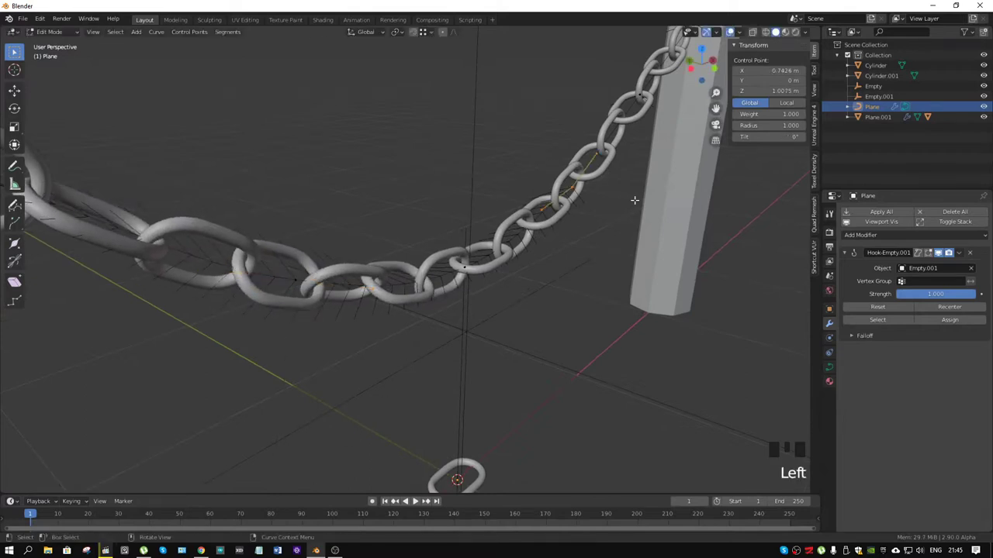
# Tilt the control points near the right and left posts with Ctrl+T, confirming each tilt.
pyautogui.press('ctrl+t')
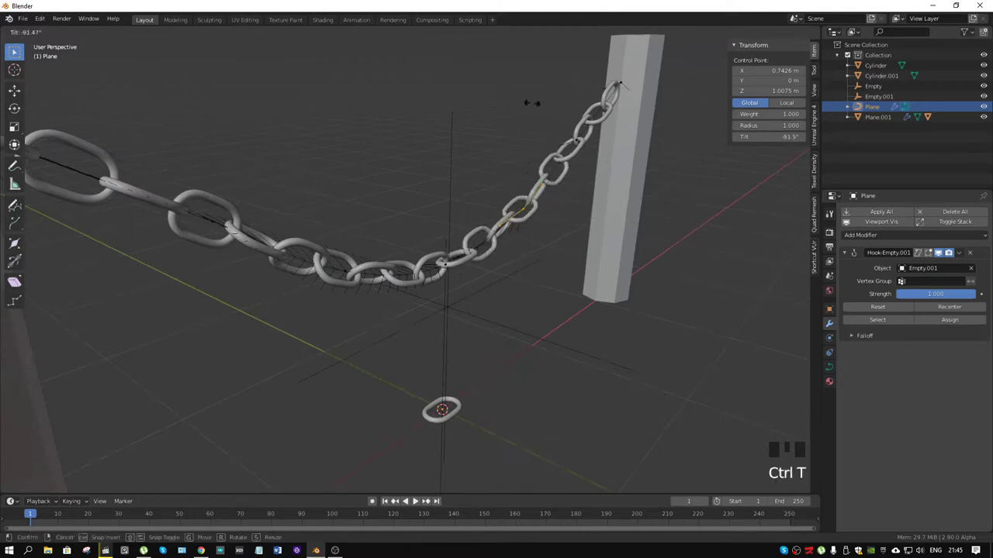
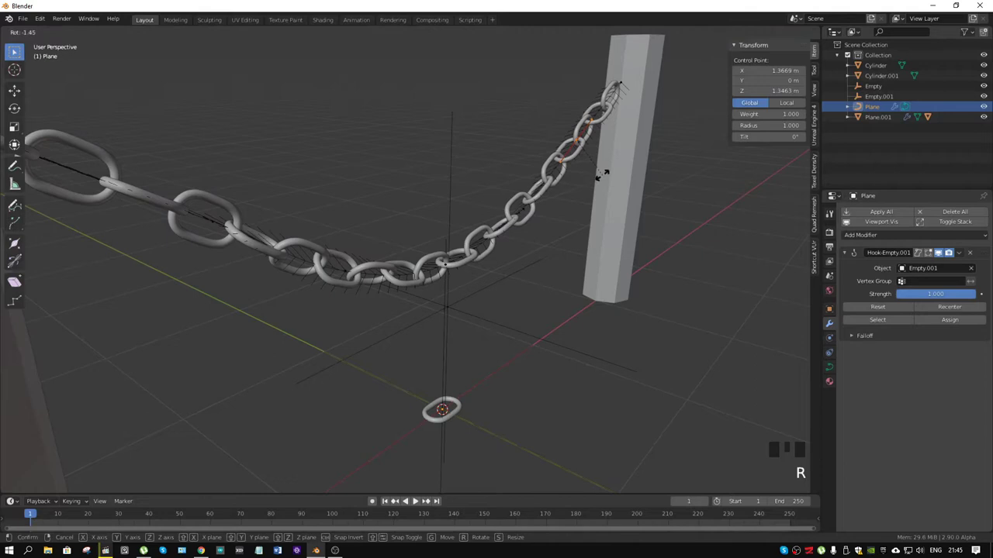
pyautogui.press('ctrl+t')
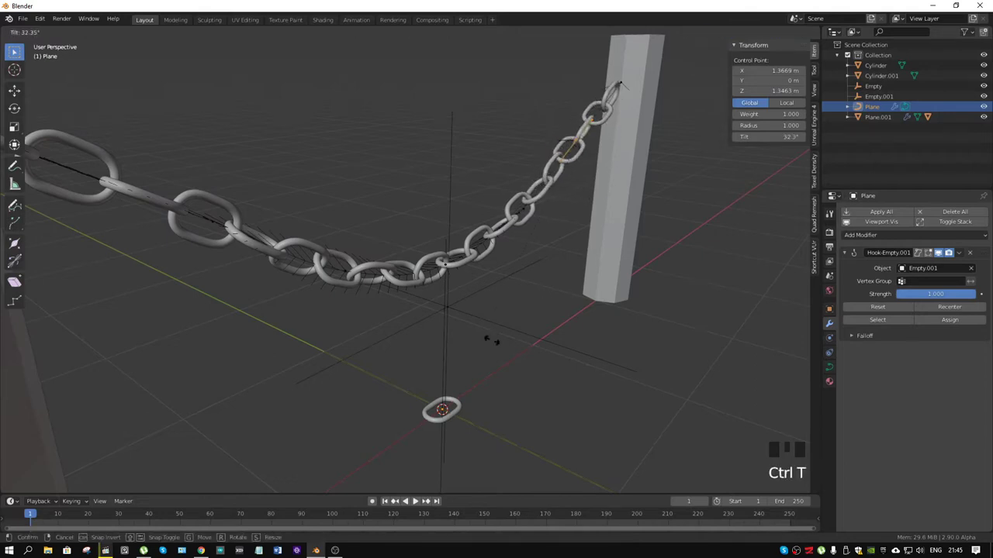
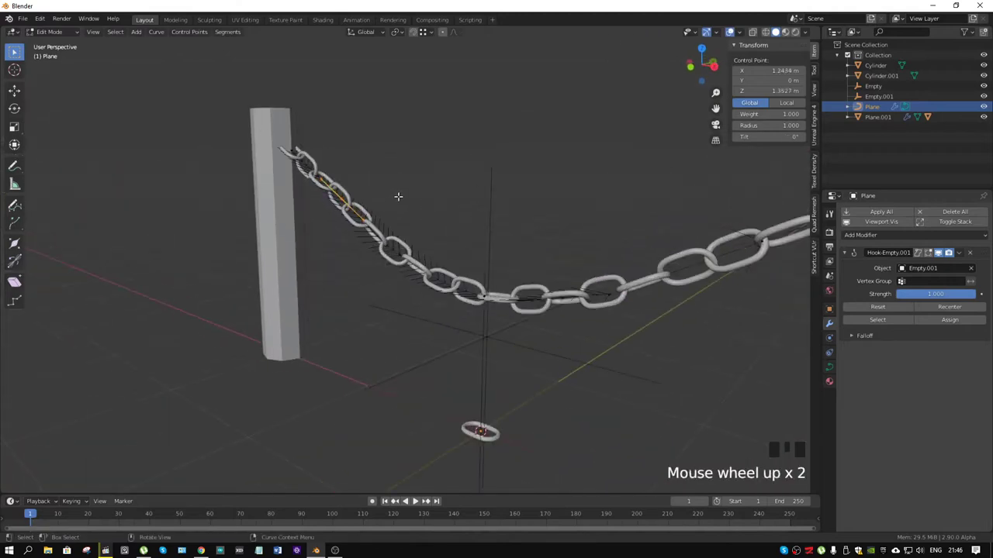
pyautogui.press('ctrl+t')
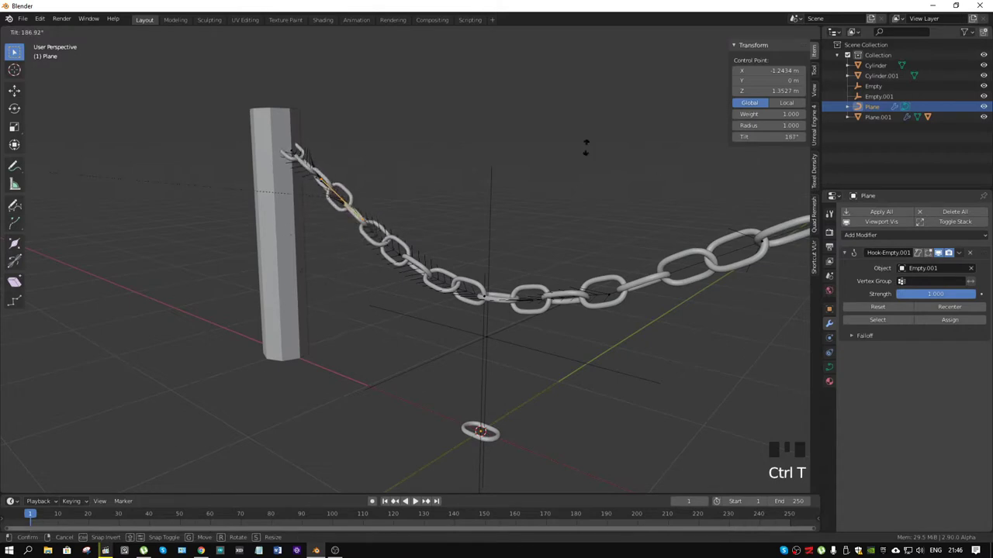
pyautogui.press('ctrl+Tab')
pyautogui.click(491, 206)
pyautogui.scroll(-3)
pyautogui.moveTo(513, 204); pyautogui.dragTo(459, 202)
# Move Empty.001 below the chain, then reset the curve's Hook-Empty.001 so the sag evens out.
pyautogui.press('g')
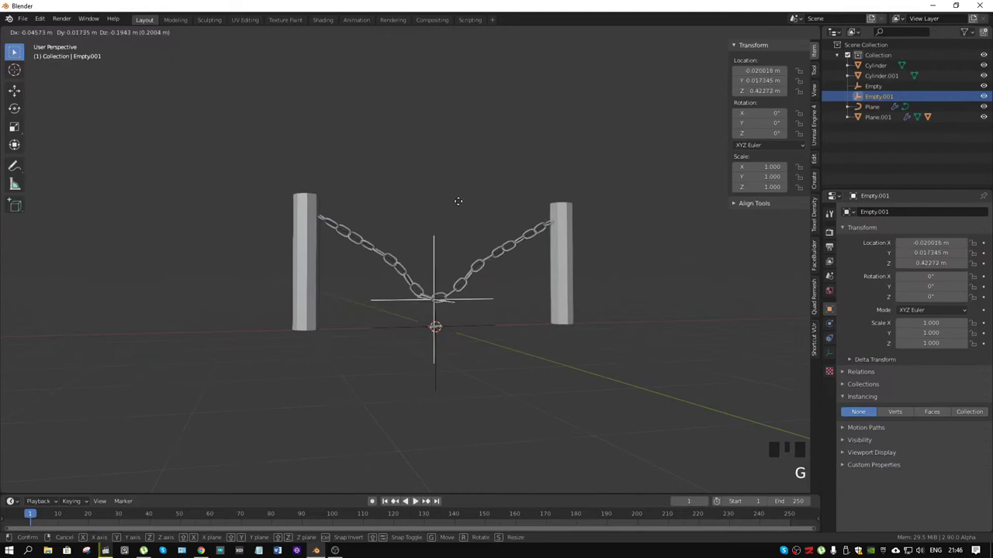
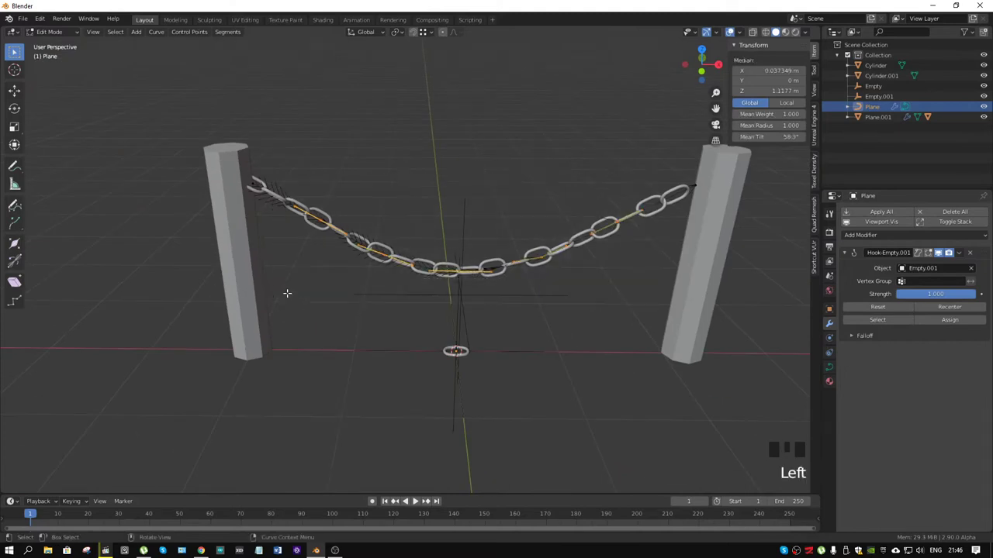
pyautogui.press('ctrl+h')
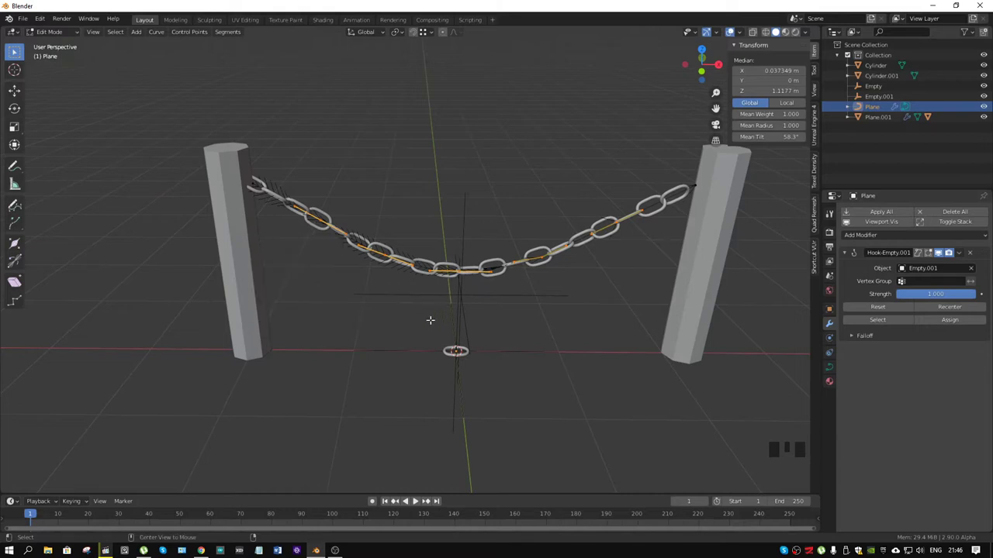
pyautogui.press('alt+h')
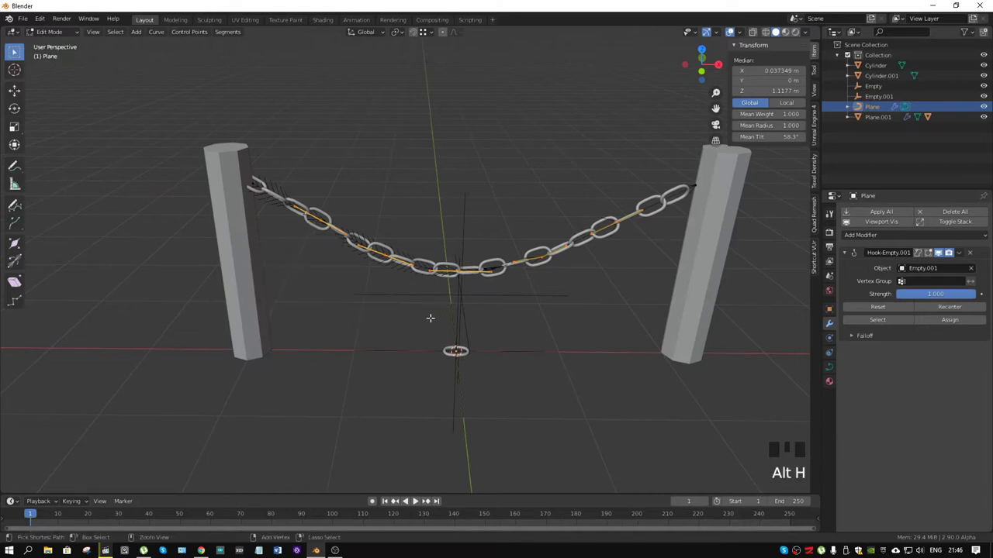
pyautogui.press('ctrl+h')
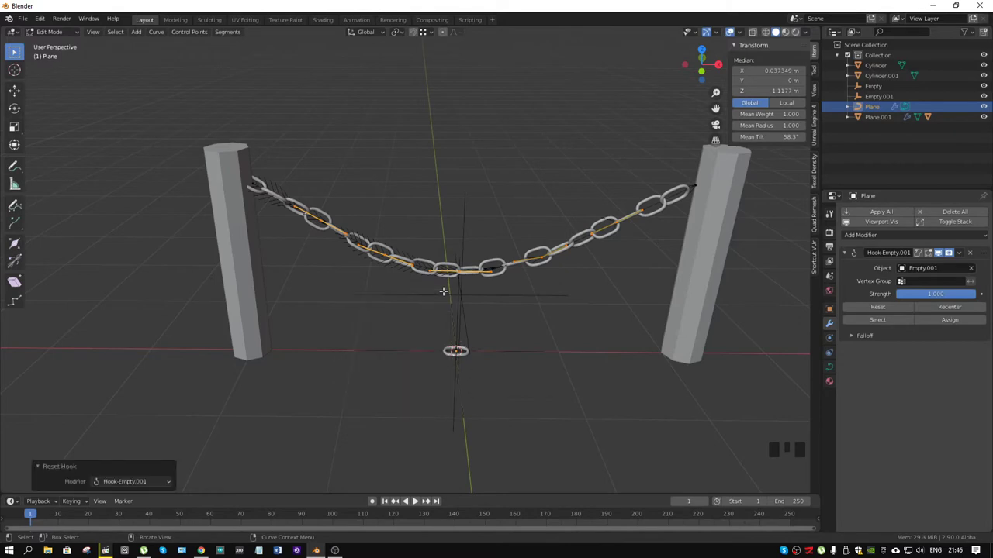
# Bring up the curve's hook options with the Hook-Empty.001 entry offered for removal.
pyautogui.press('ctrl+h')
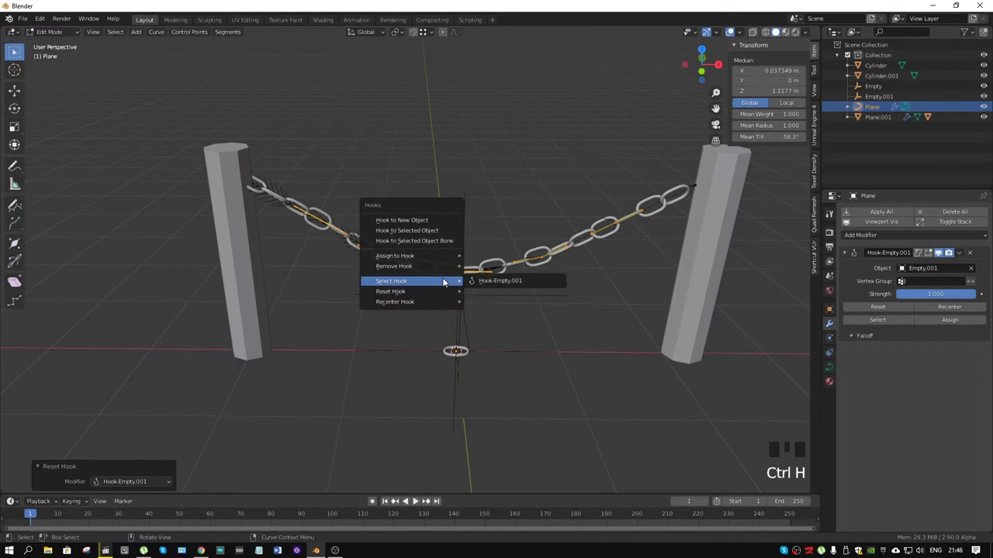
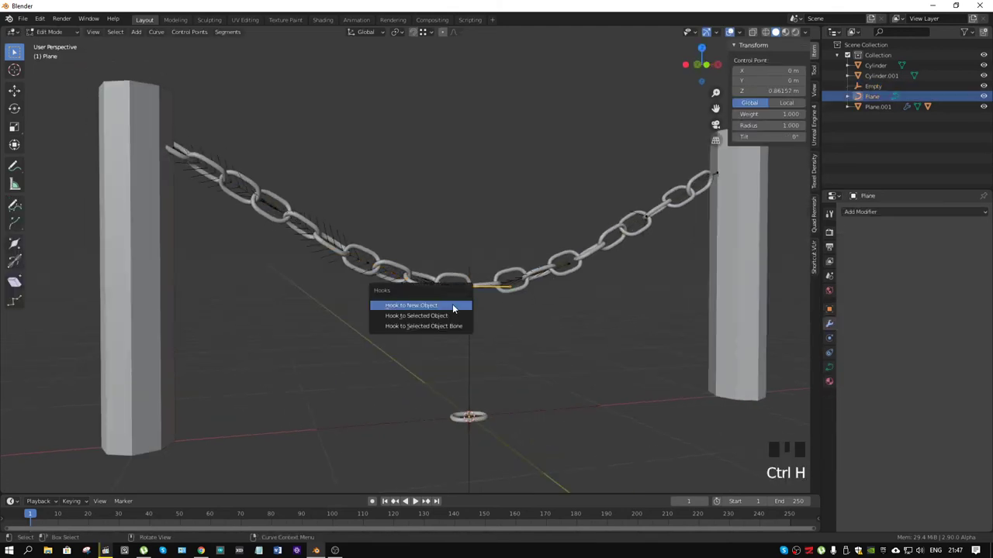
# Hook the chain curve's lowest control point to a new object, creating Empty.001.
pyautogui.press('ctrl+Tab')
pyautogui.moveTo(401, 317); pyautogui.dragTo(429, 300)
pyautogui.click(478, 236)
pyautogui.scroll(-3)
# Move Empty.001 aside so the hooked point drags the chain into a twisted loop.
pyautogui.press('g')
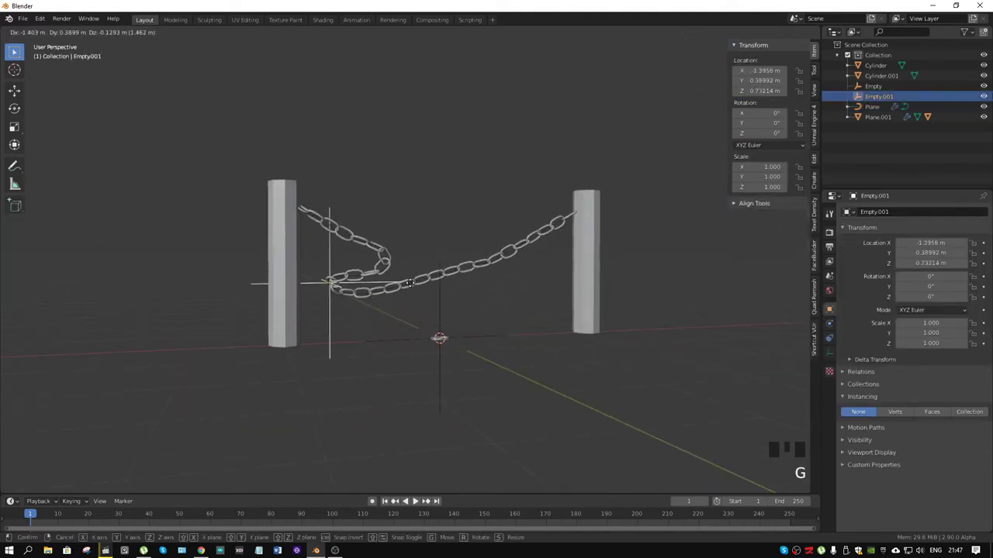
pyautogui.scroll(3)
pyautogui.moveTo(384, 290); pyautogui.dragTo(438, 354)
pyautogui.press('g')
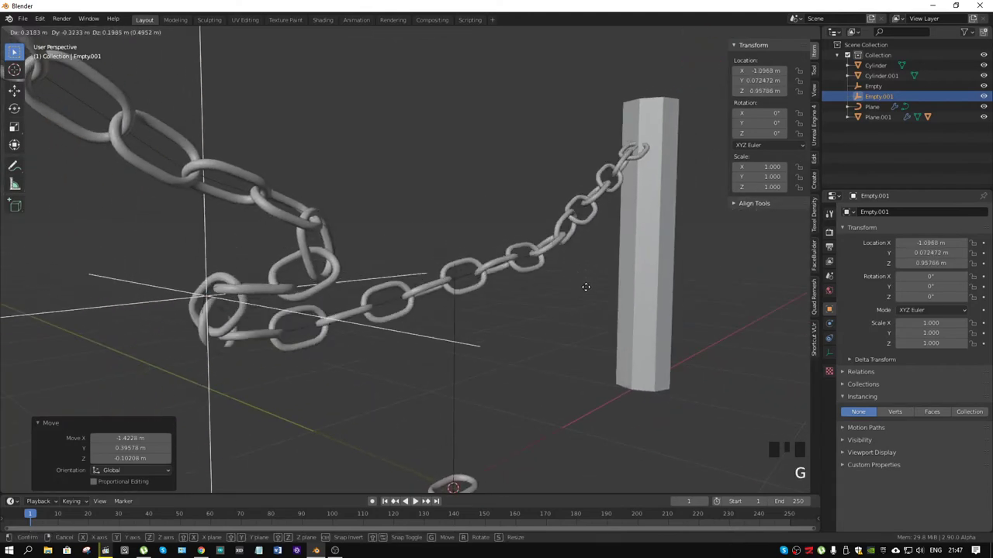